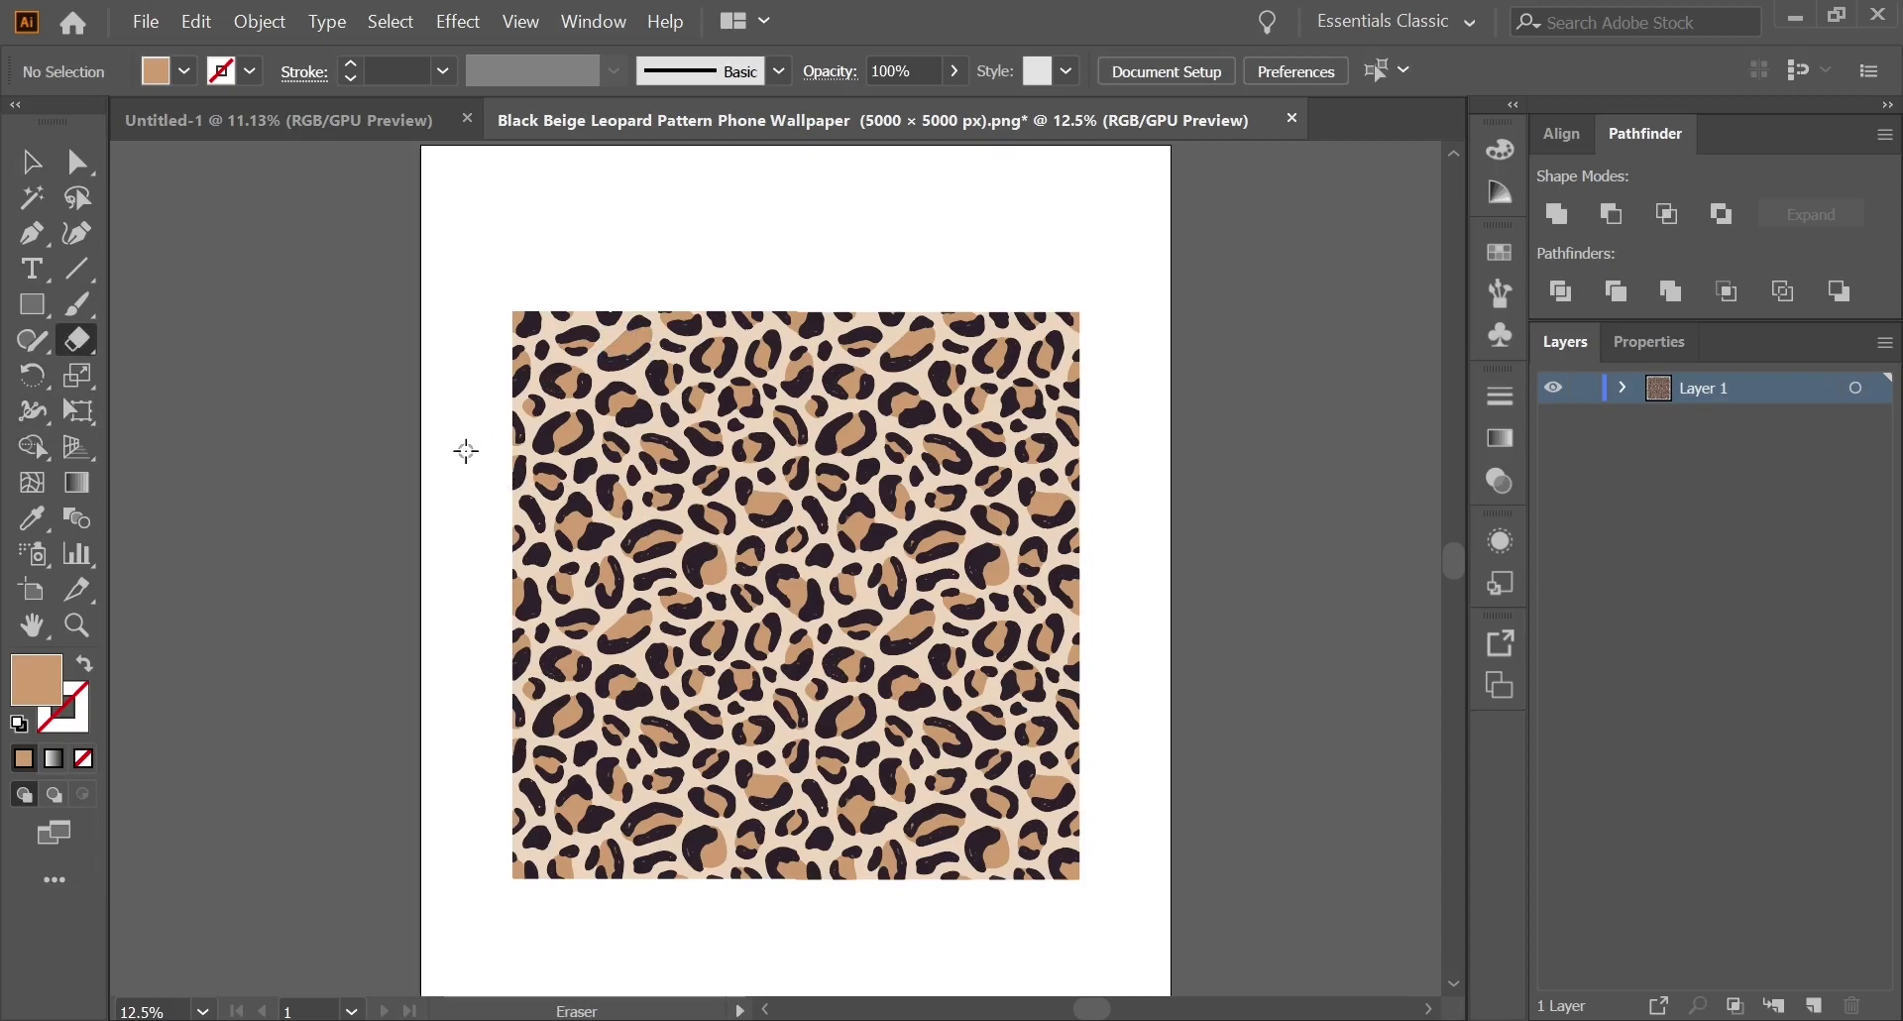
# Enlarge the Eraser brush with ] and wipe a band through the leopard pattern image
pyautogui.write(']]]]]]]]]]]]]]]]]]]]')
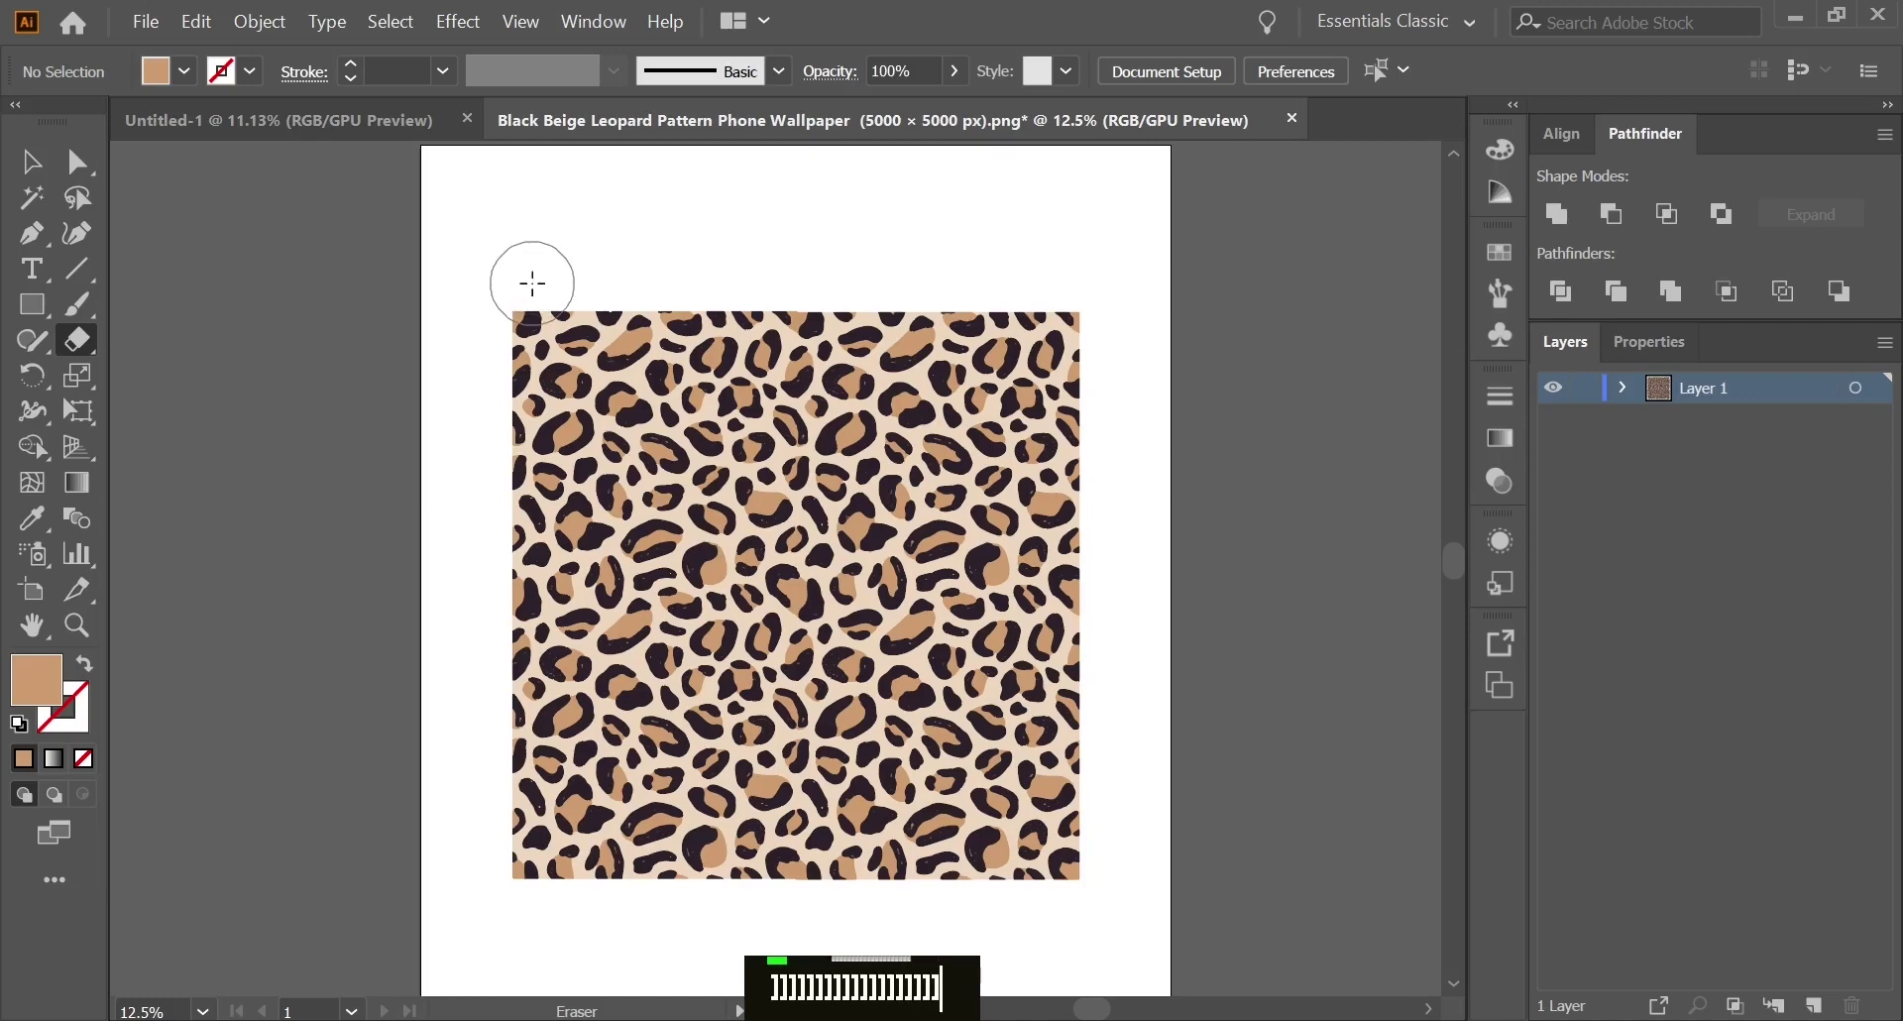
pyautogui.write(']]')
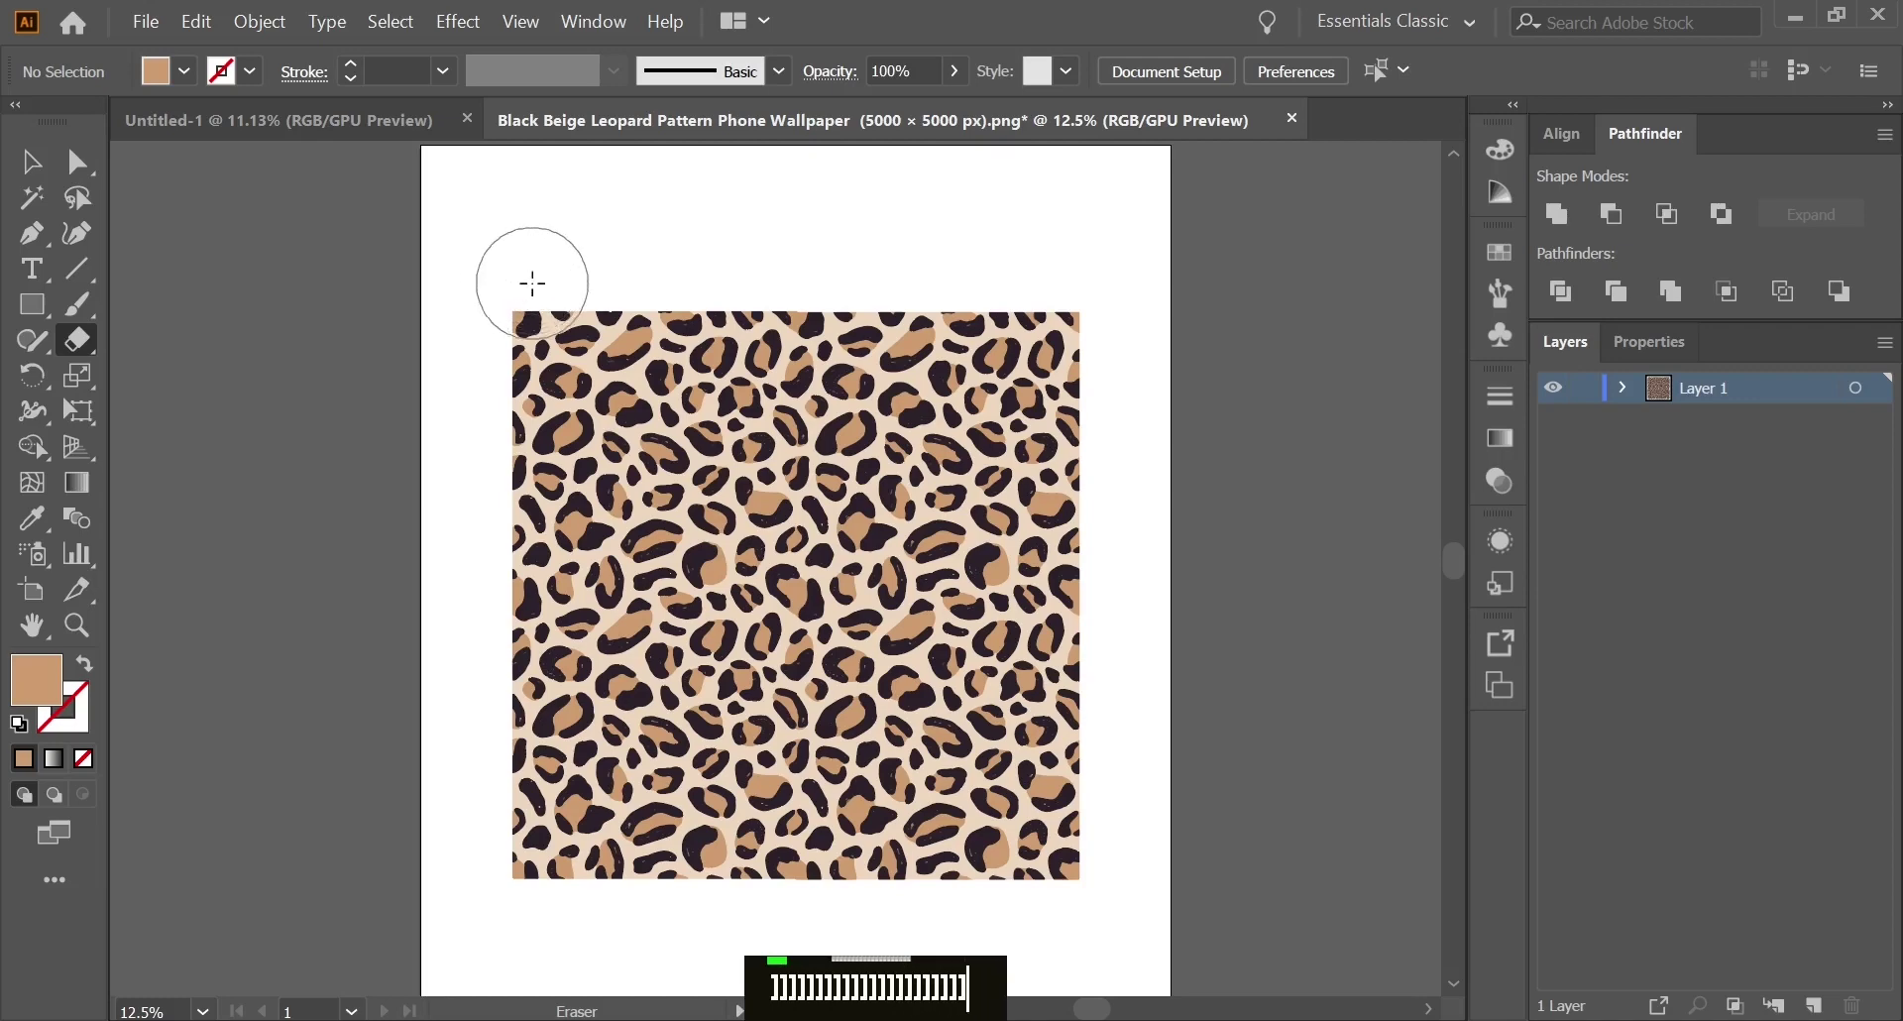
pyautogui.write(']]]]]')
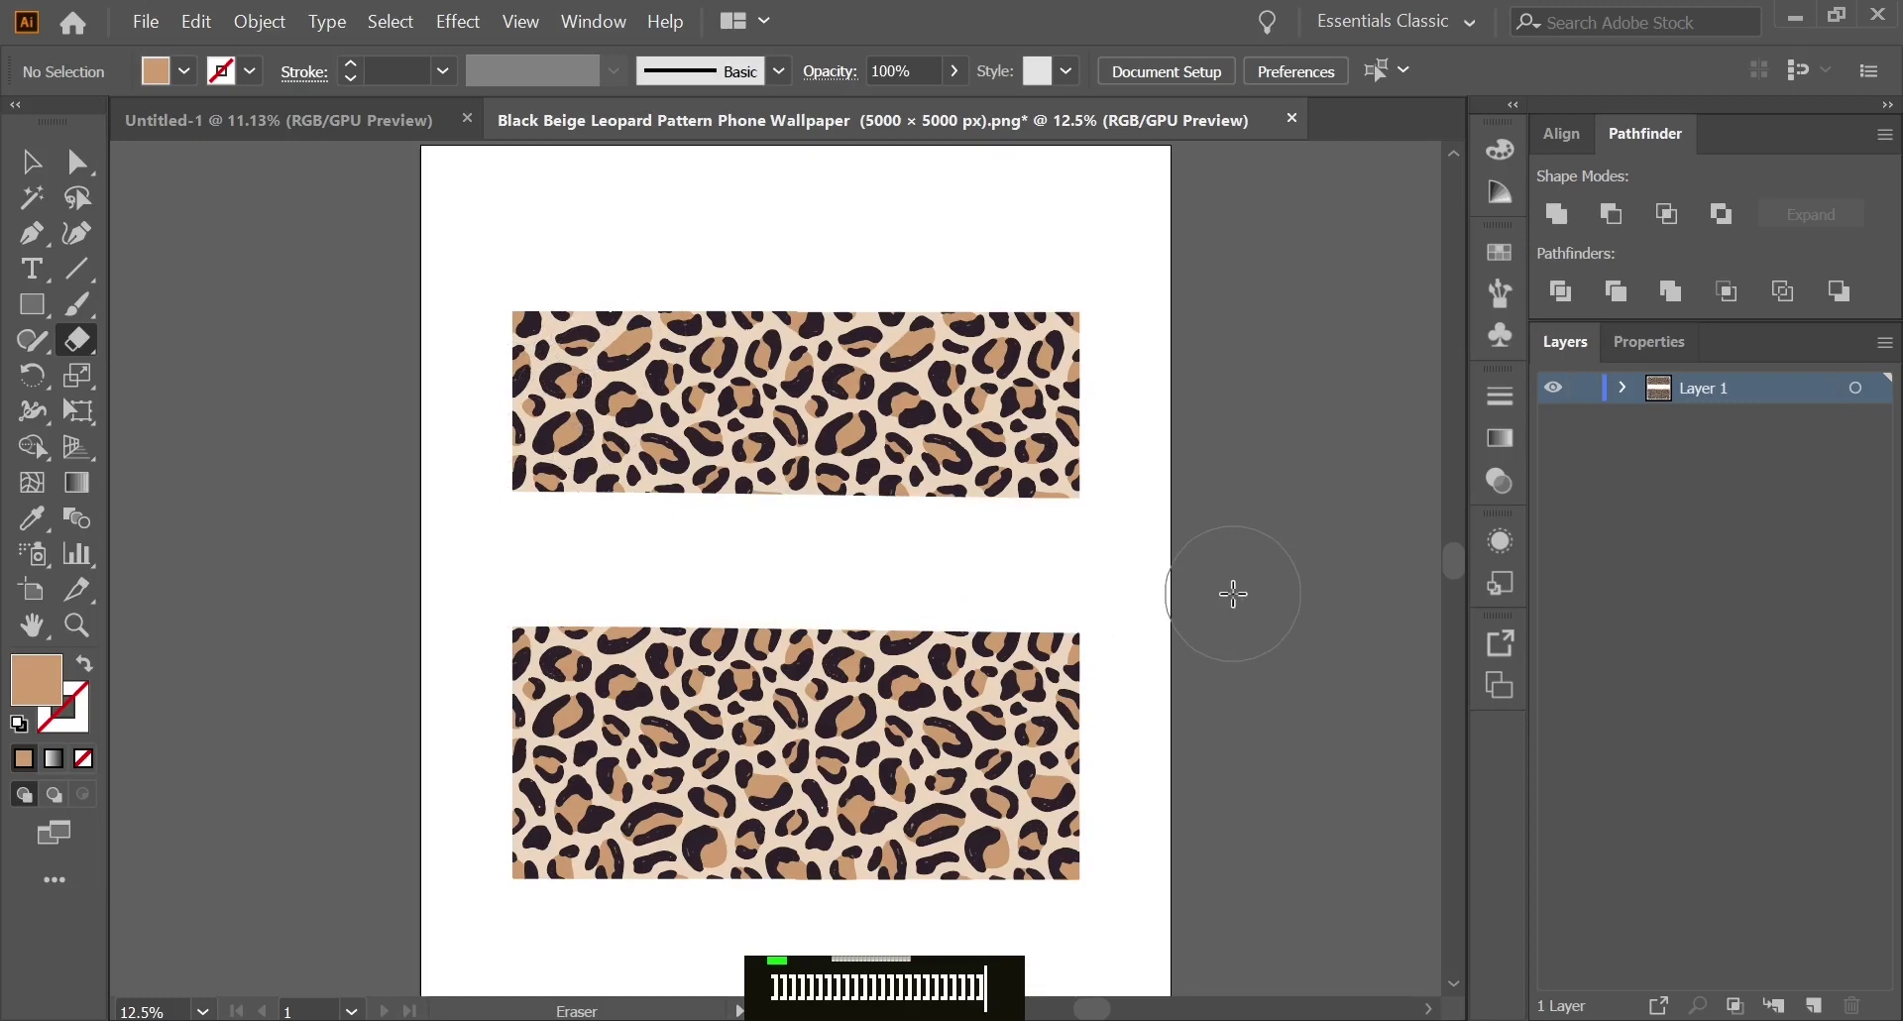
pyautogui.write(']]]]]]]')
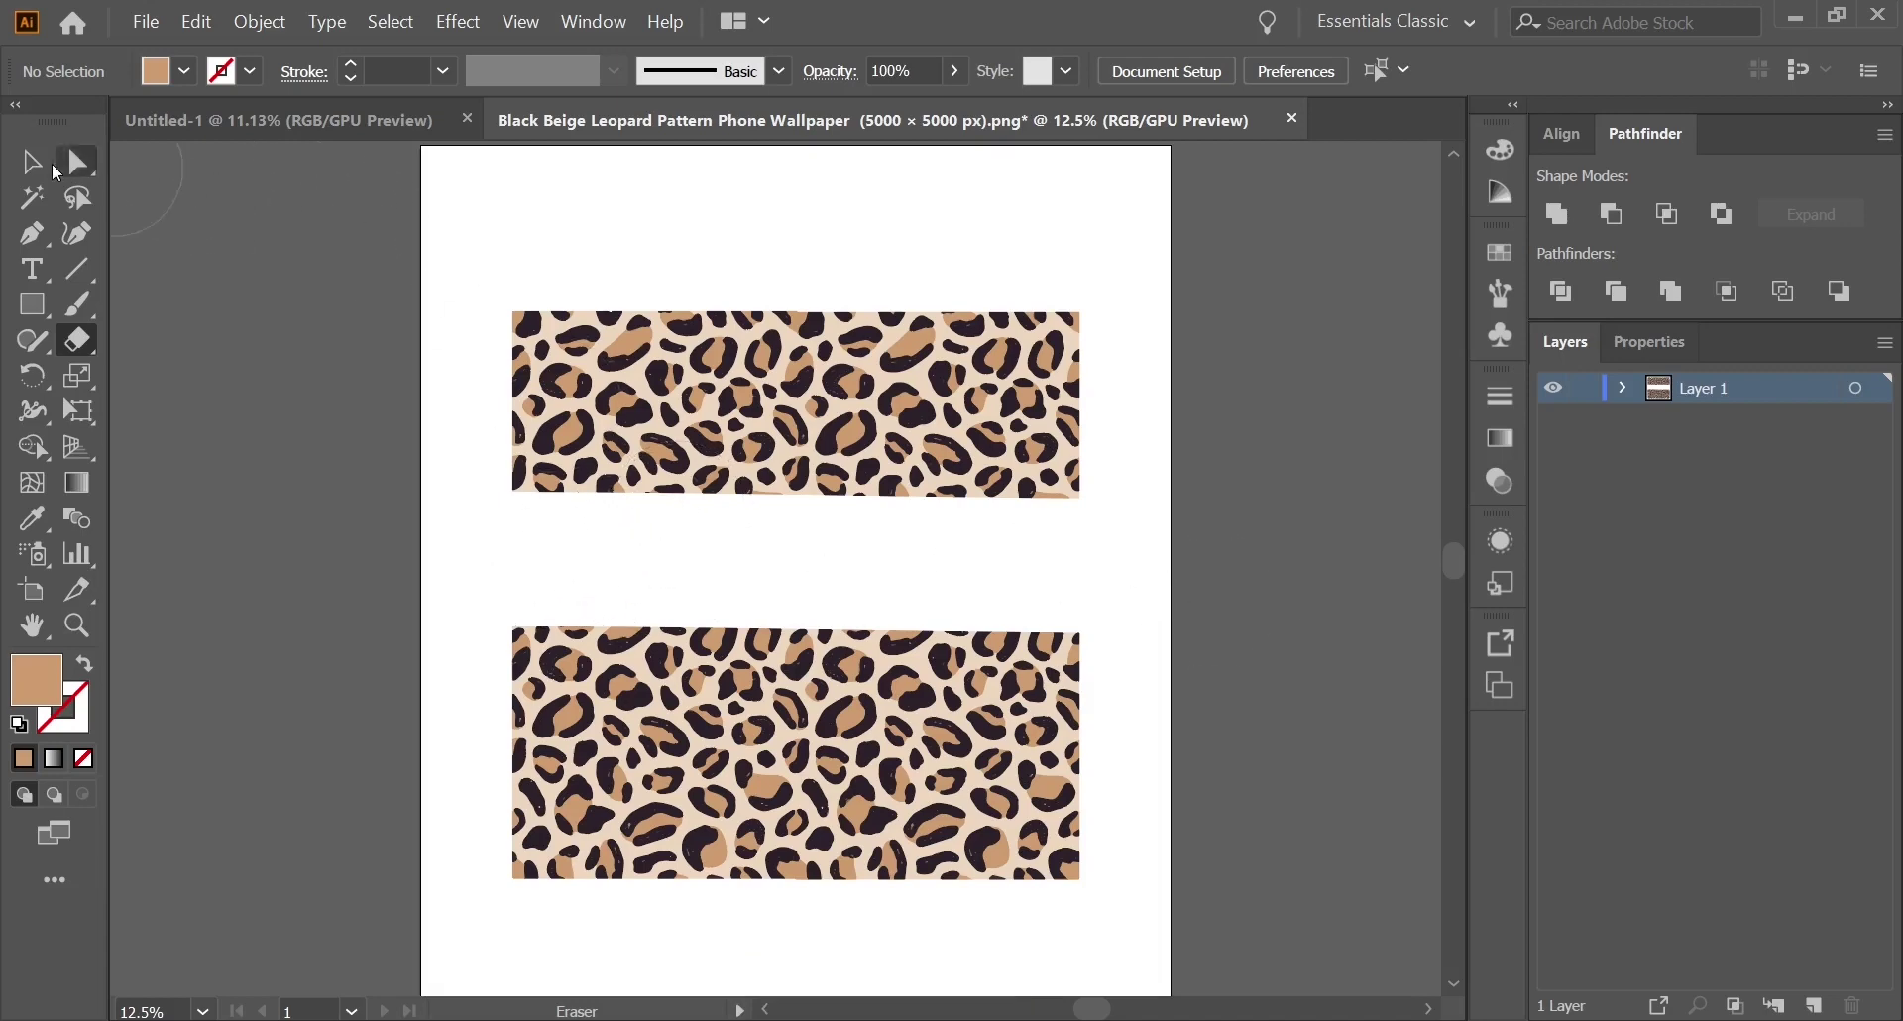
# Delete the leftover pattern, draw a red square top left and duplicate it directly below
pyautogui.press('Delete')
pyautogui.rightClick(31, 299)
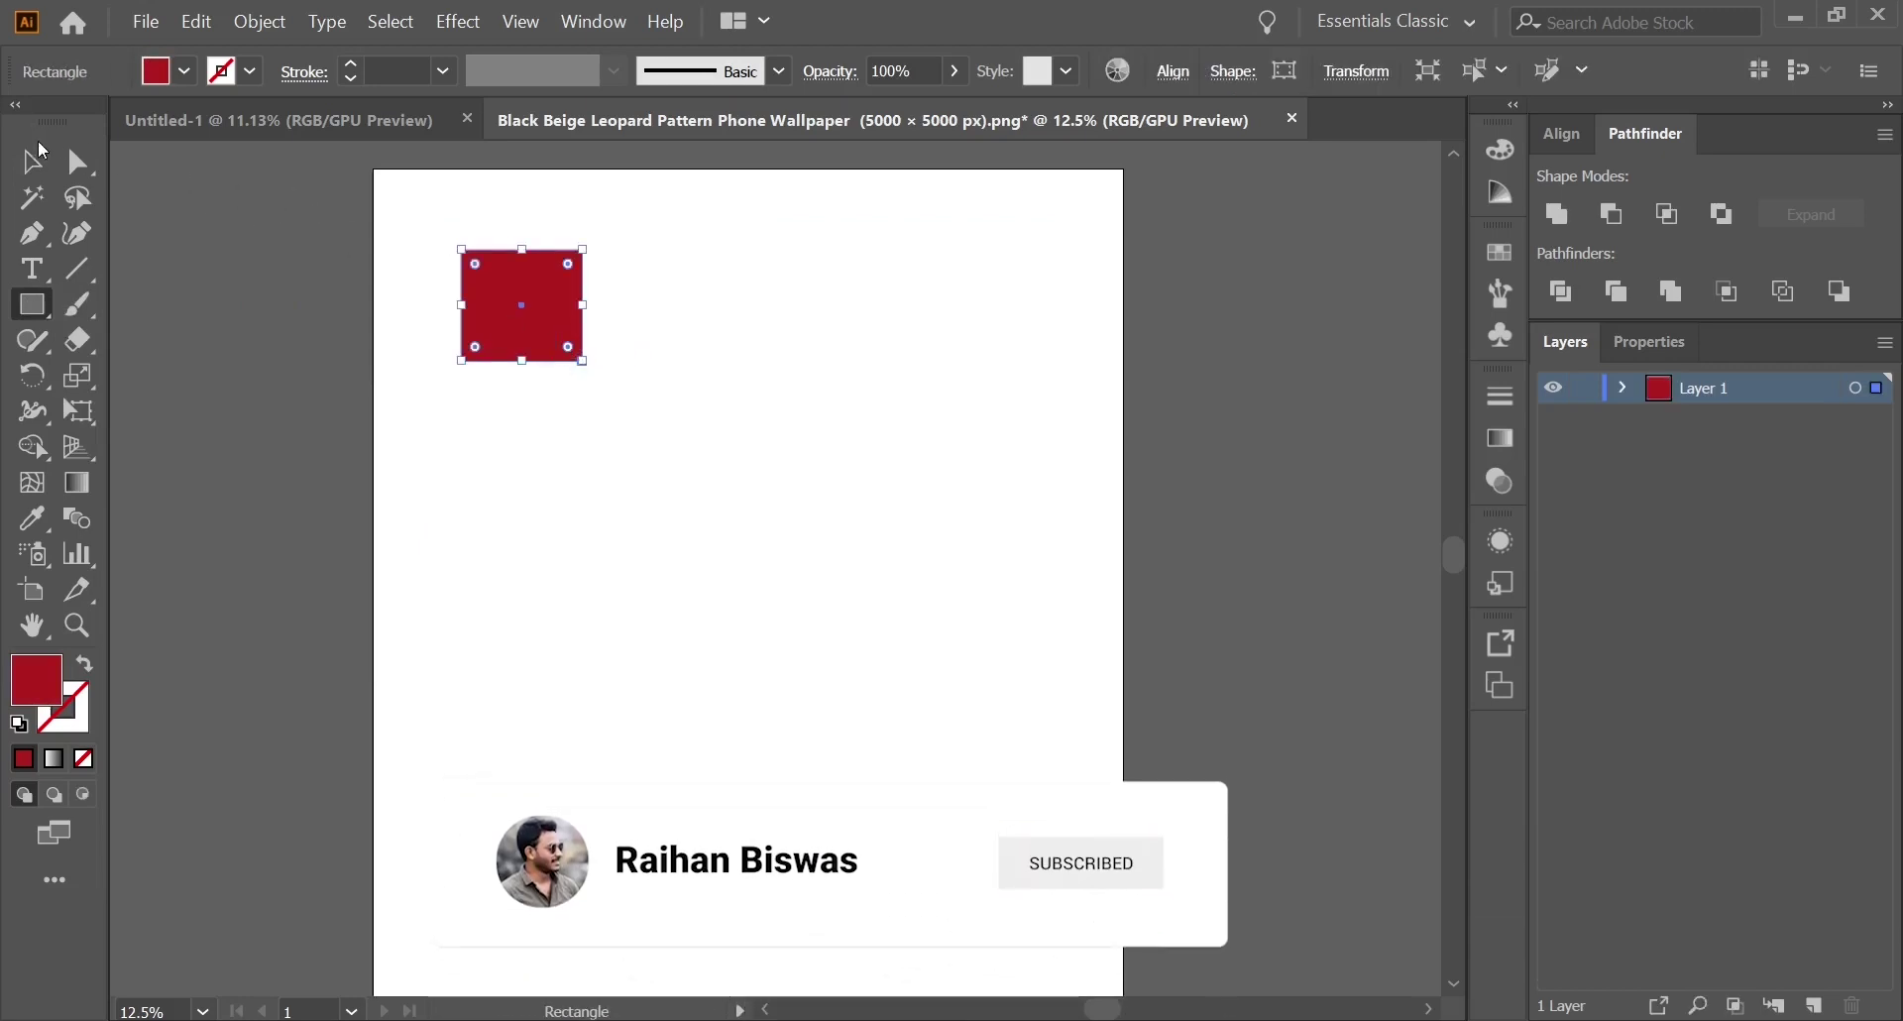
pyautogui.rightClick(36, 170)
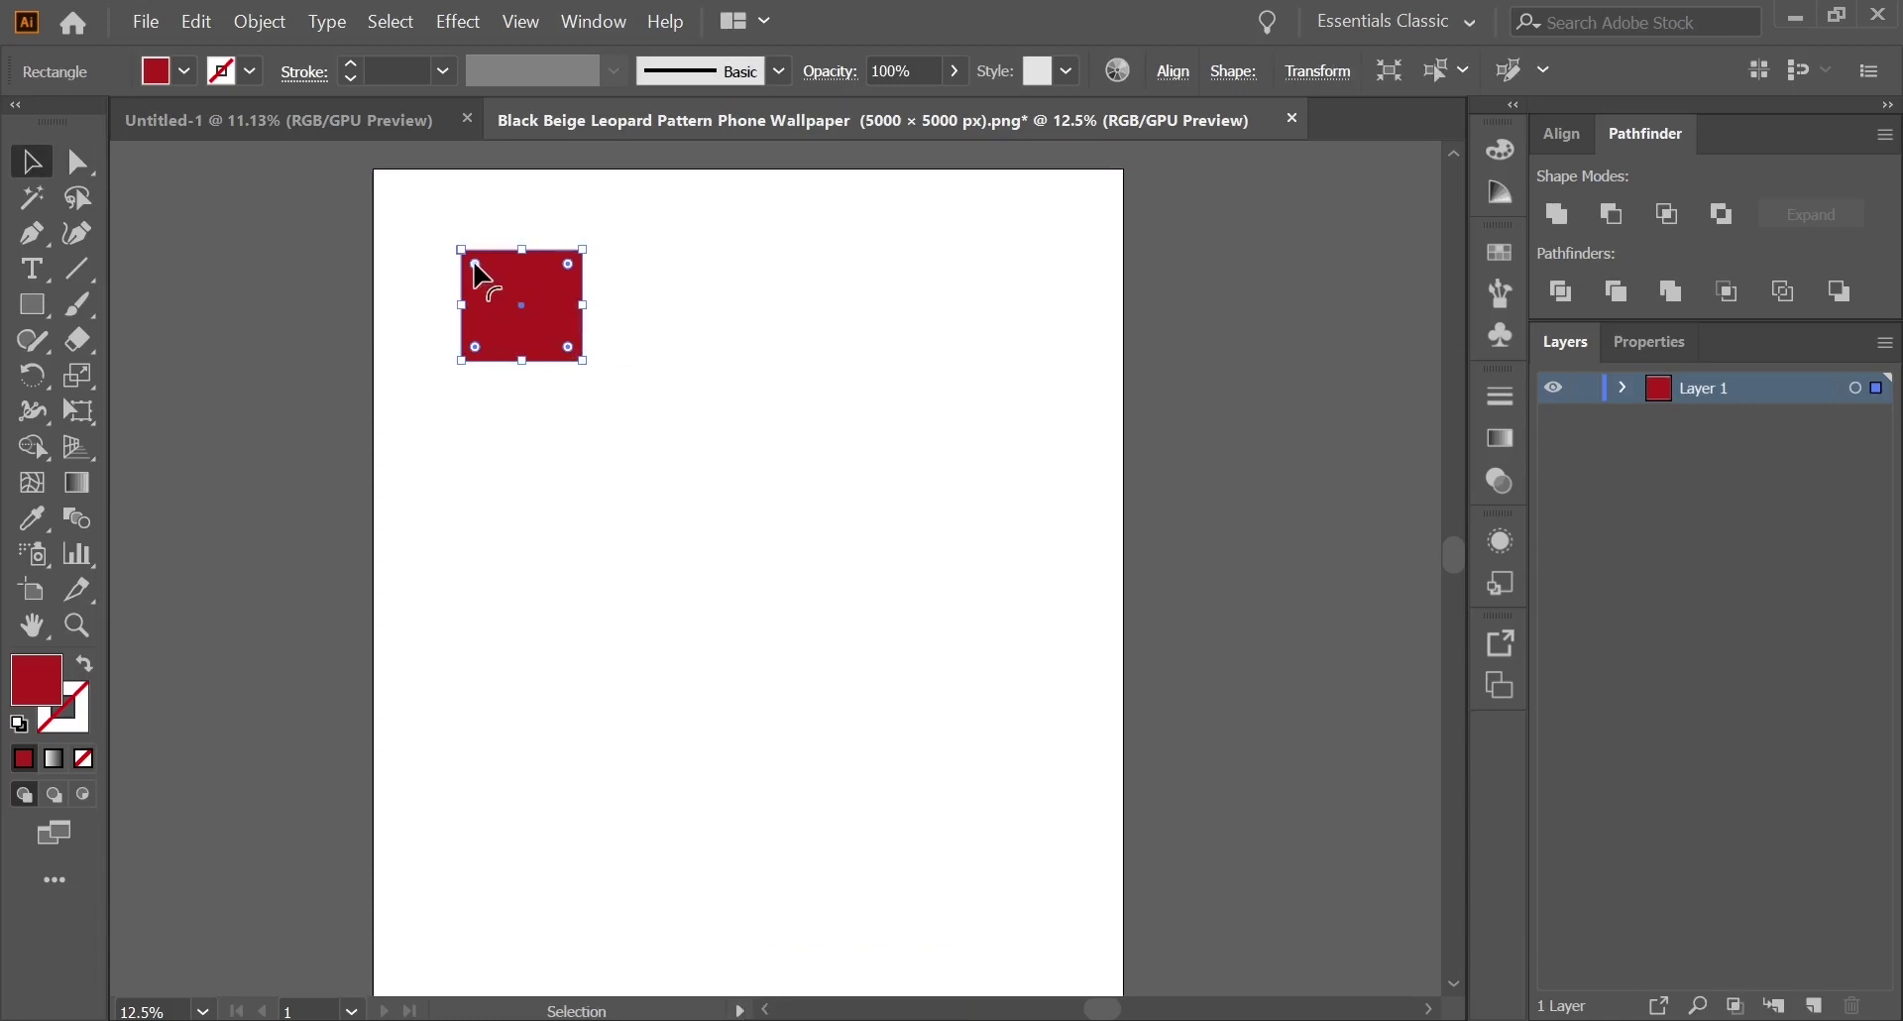
pyautogui.scroll(3)
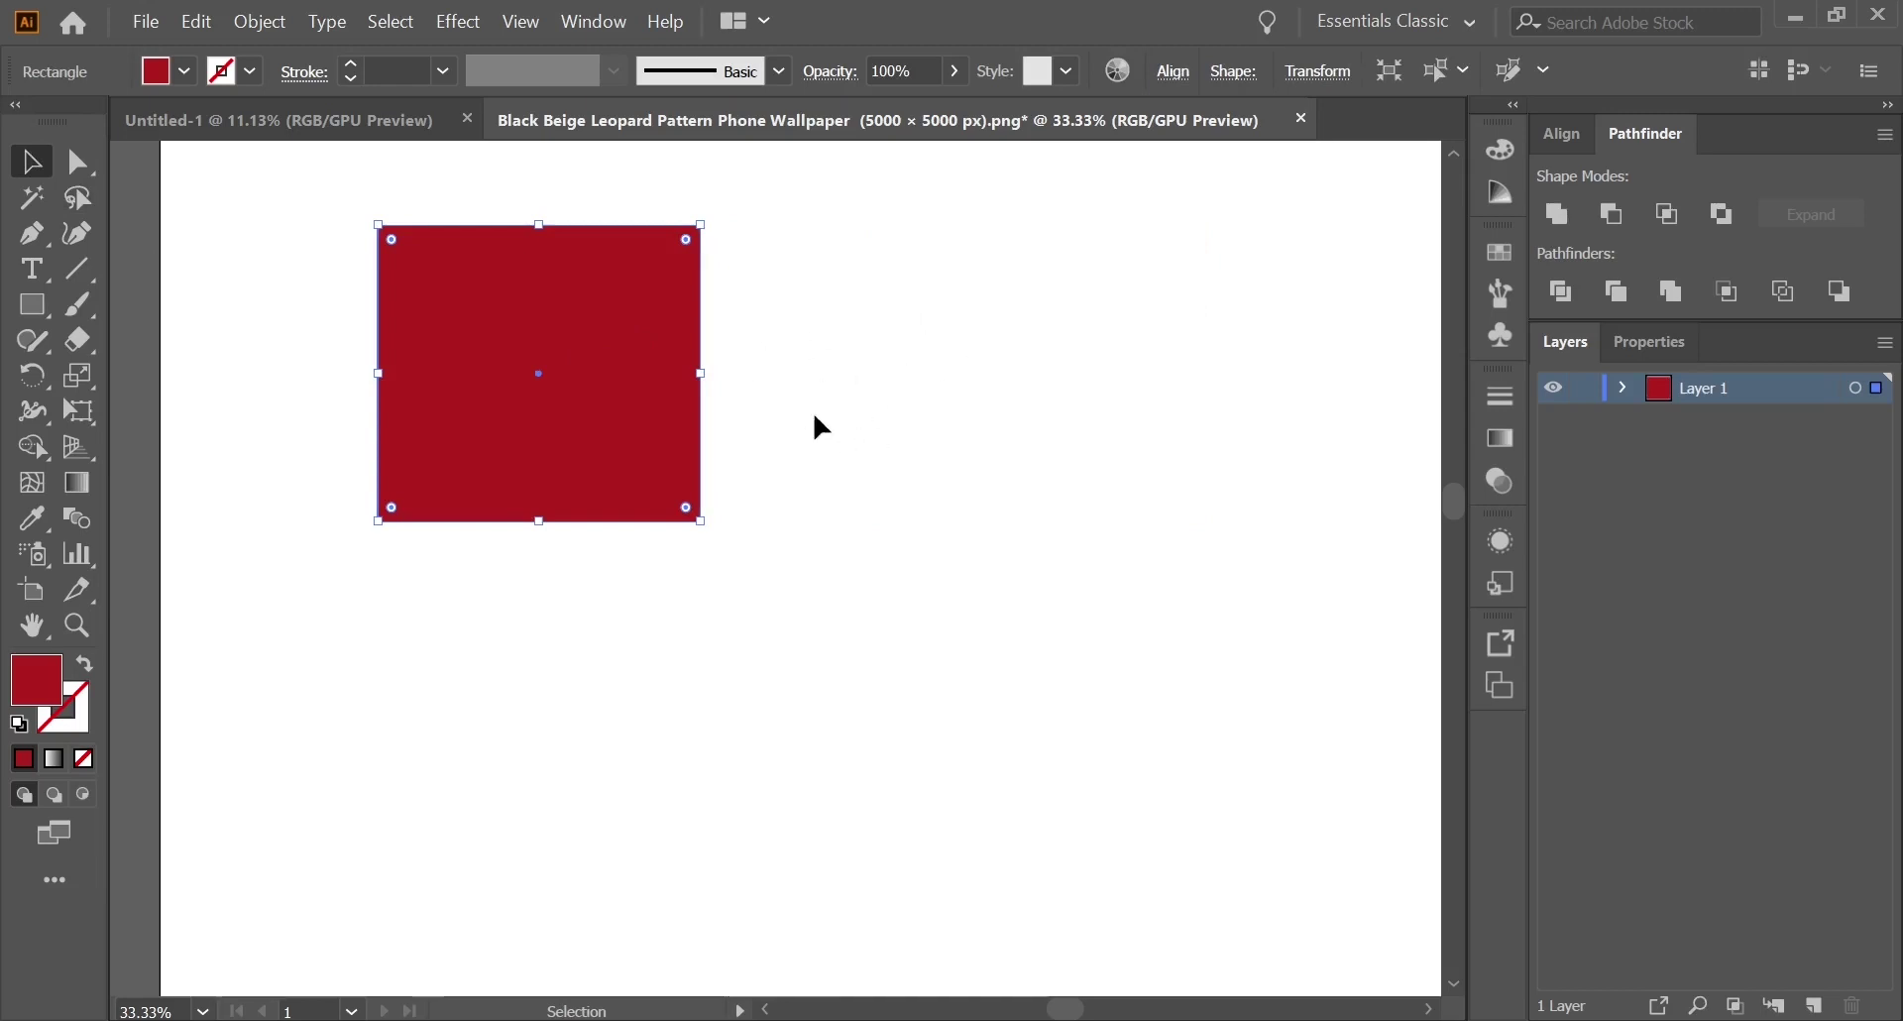
pyautogui.scroll(-3)
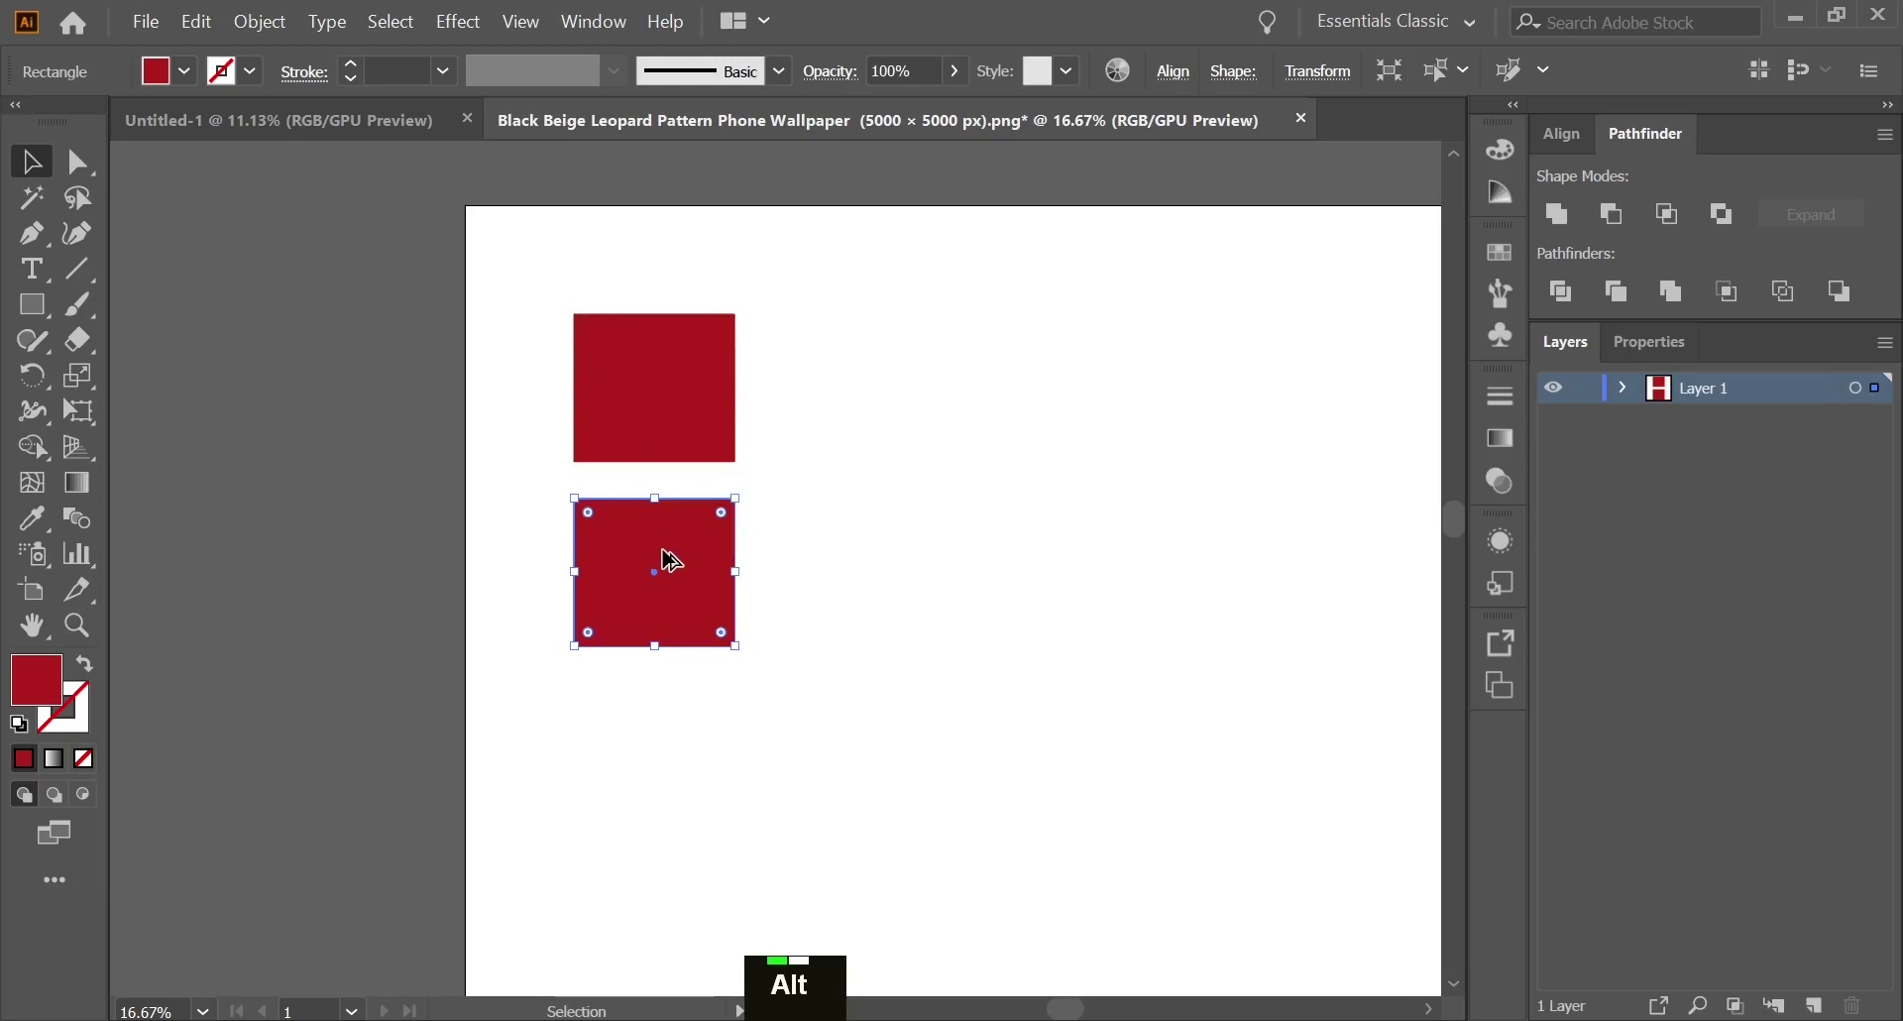
# Repeat the duplicate with Ctrl+D to build a column of four red squares
pyautogui.press('ctrl+d')
pyautogui.press('ctrl+d')
pyautogui.scroll(-3)
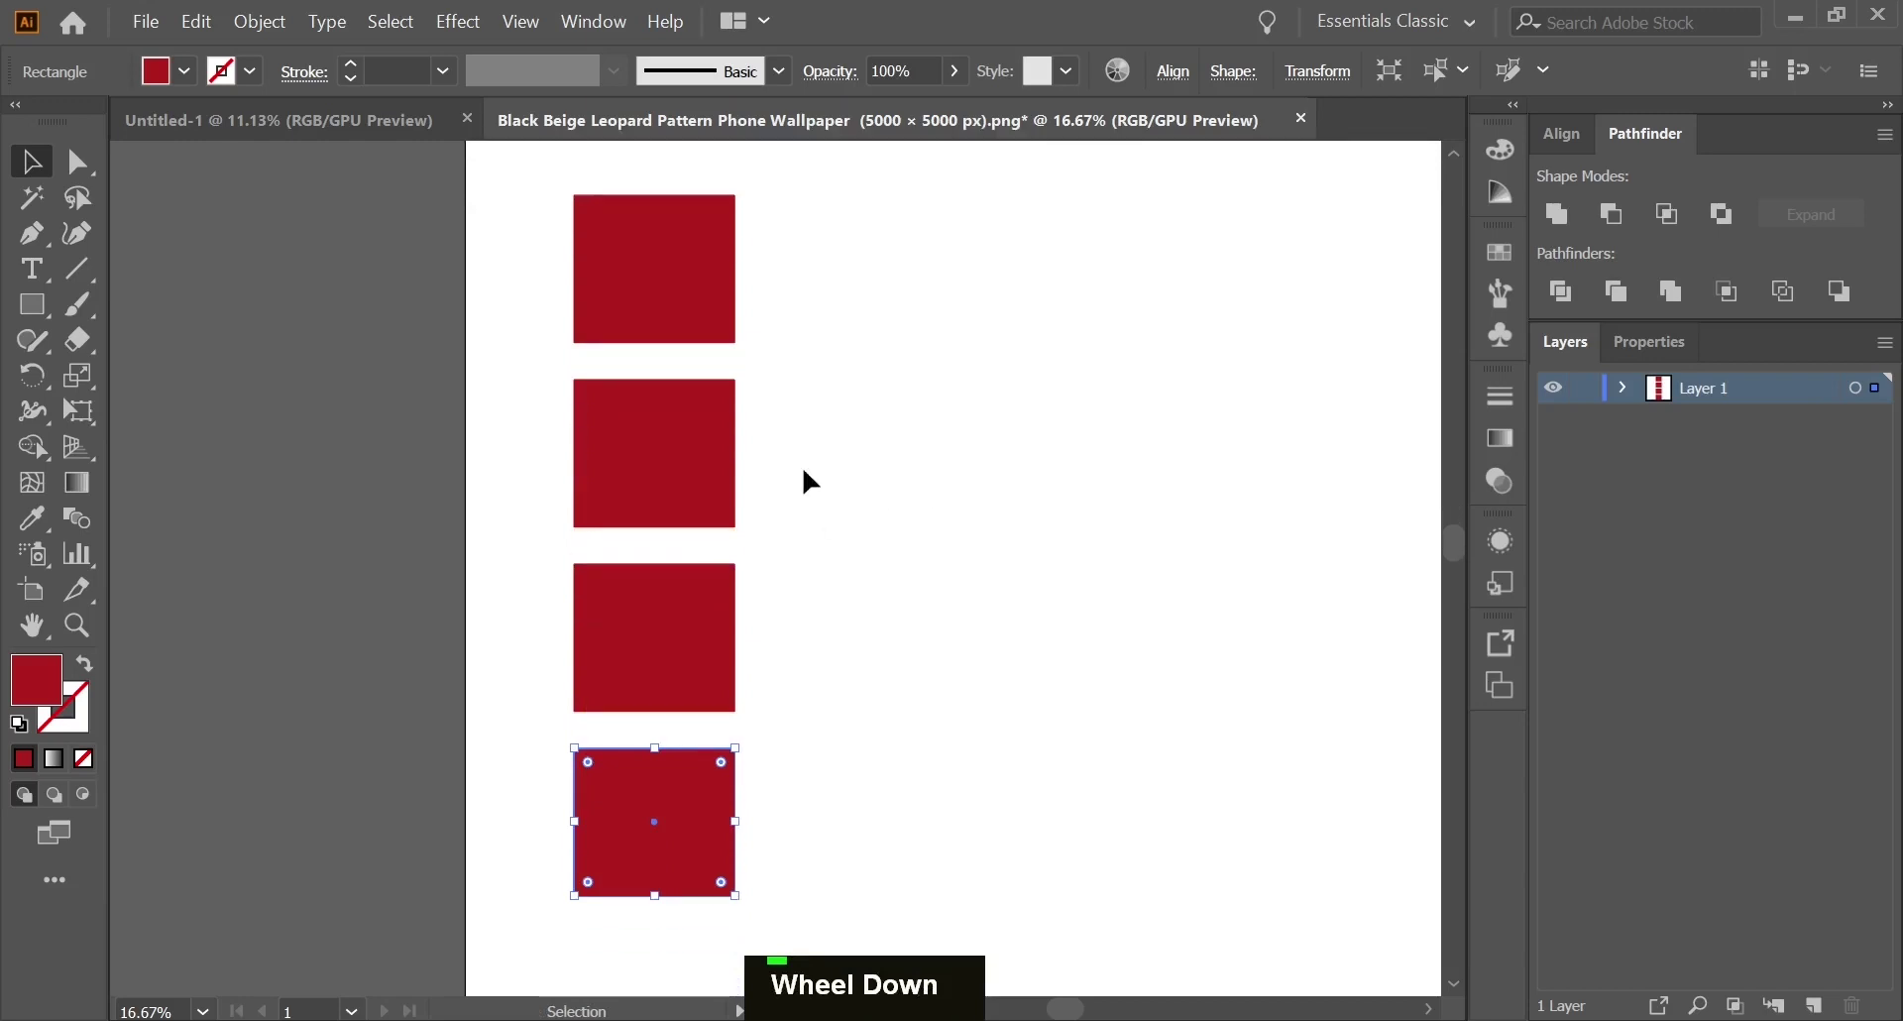
pyautogui.scroll(-3)
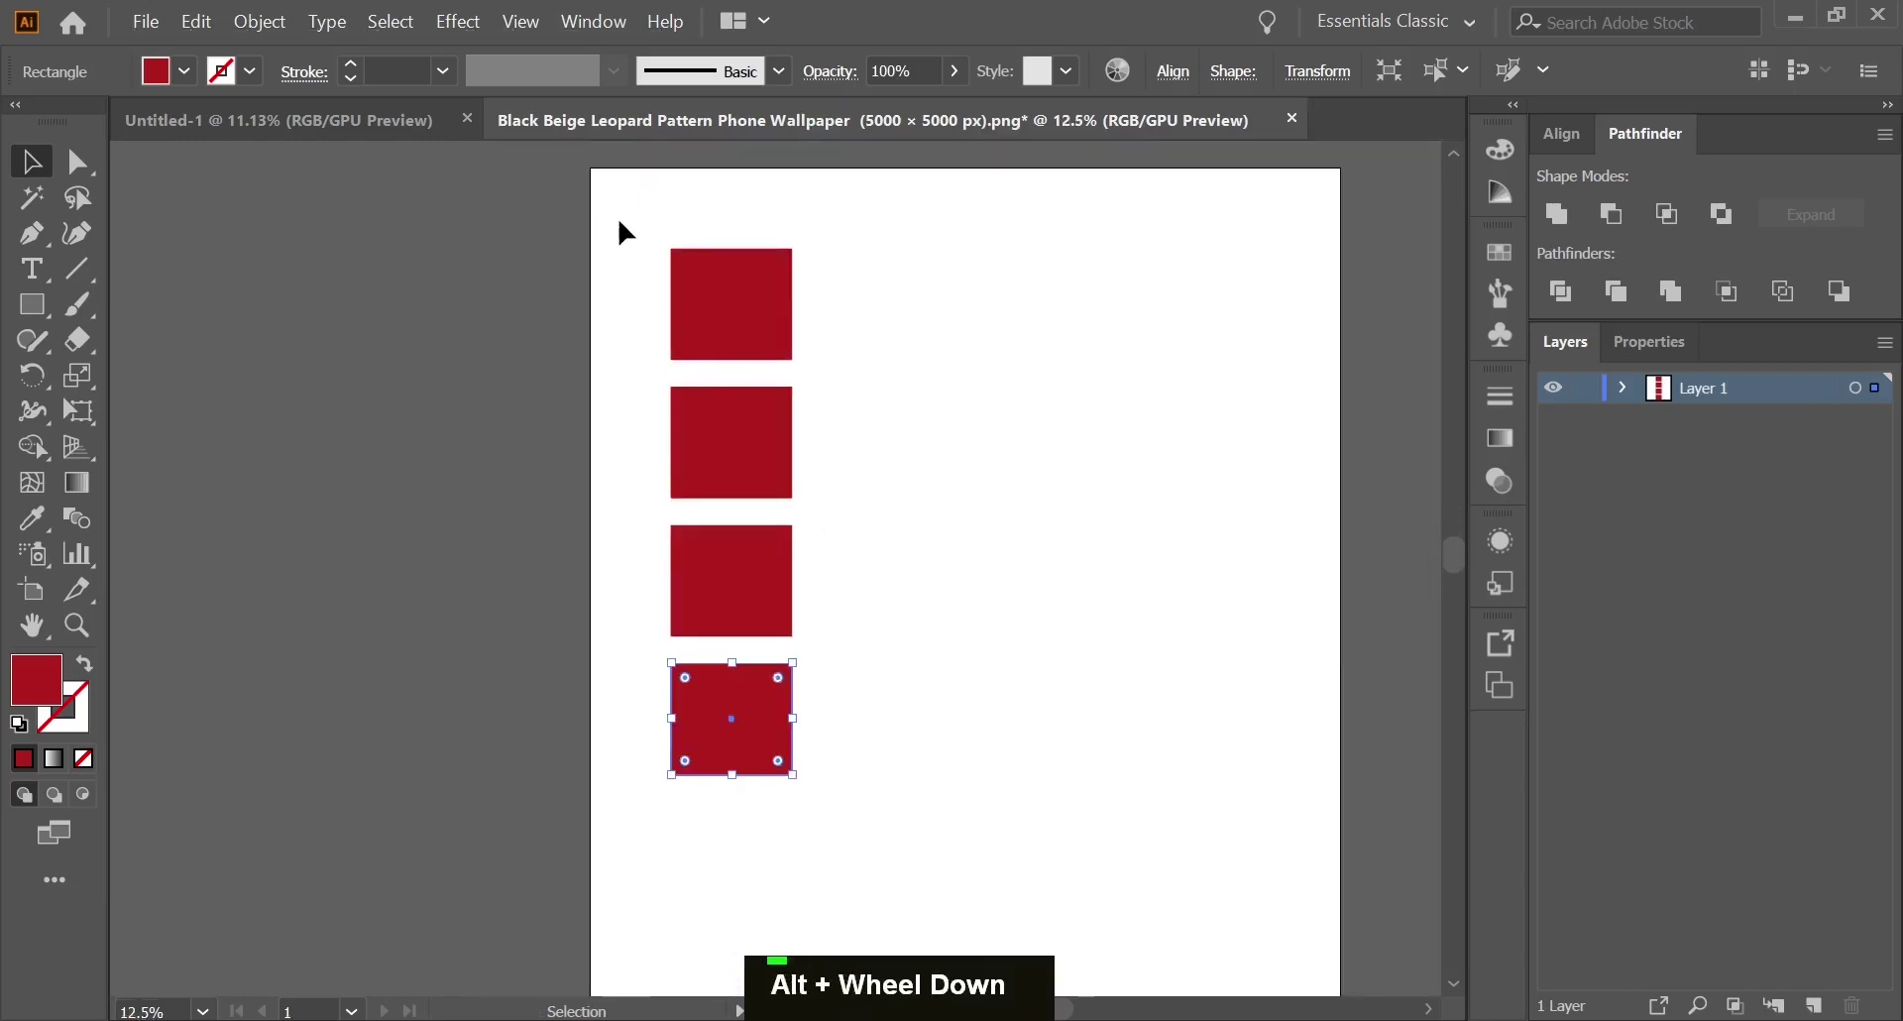
# Copy the column rightward and repeat to make a four-by-five grid of squares
pyautogui.doubleClick(661, 258)
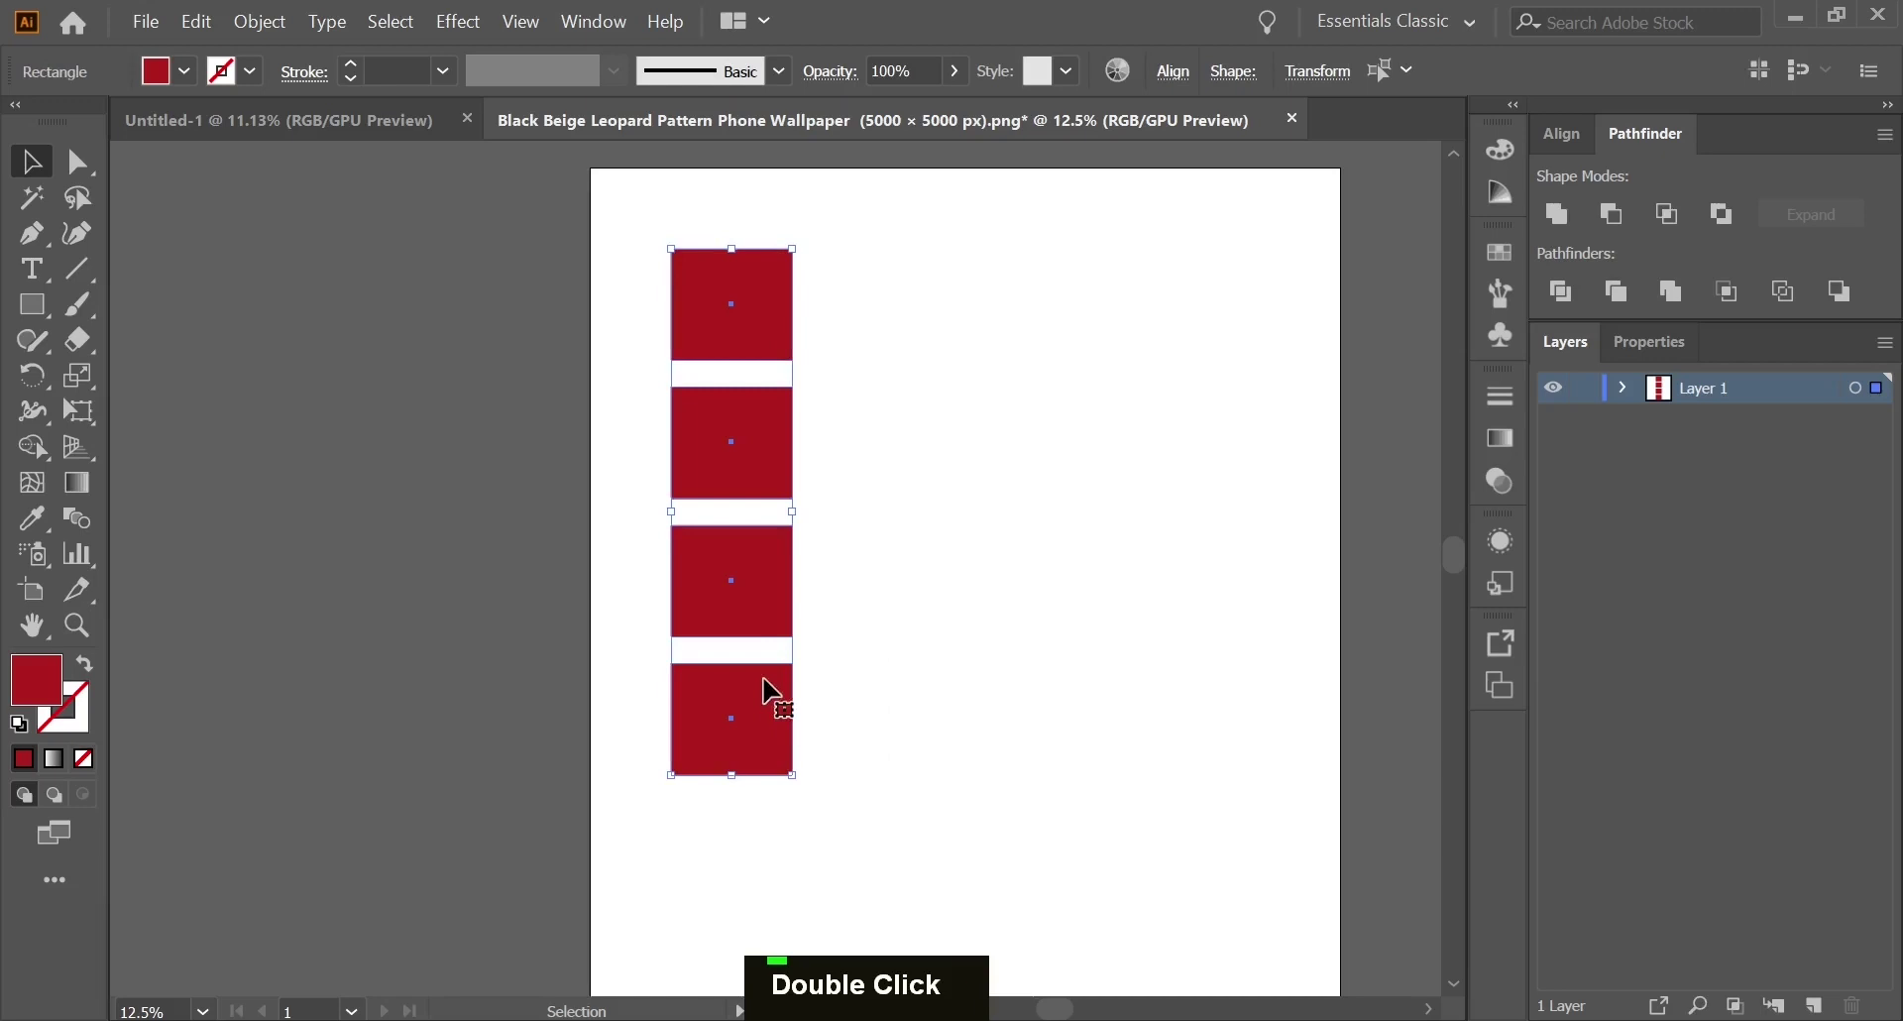
pyautogui.click(740, 325)
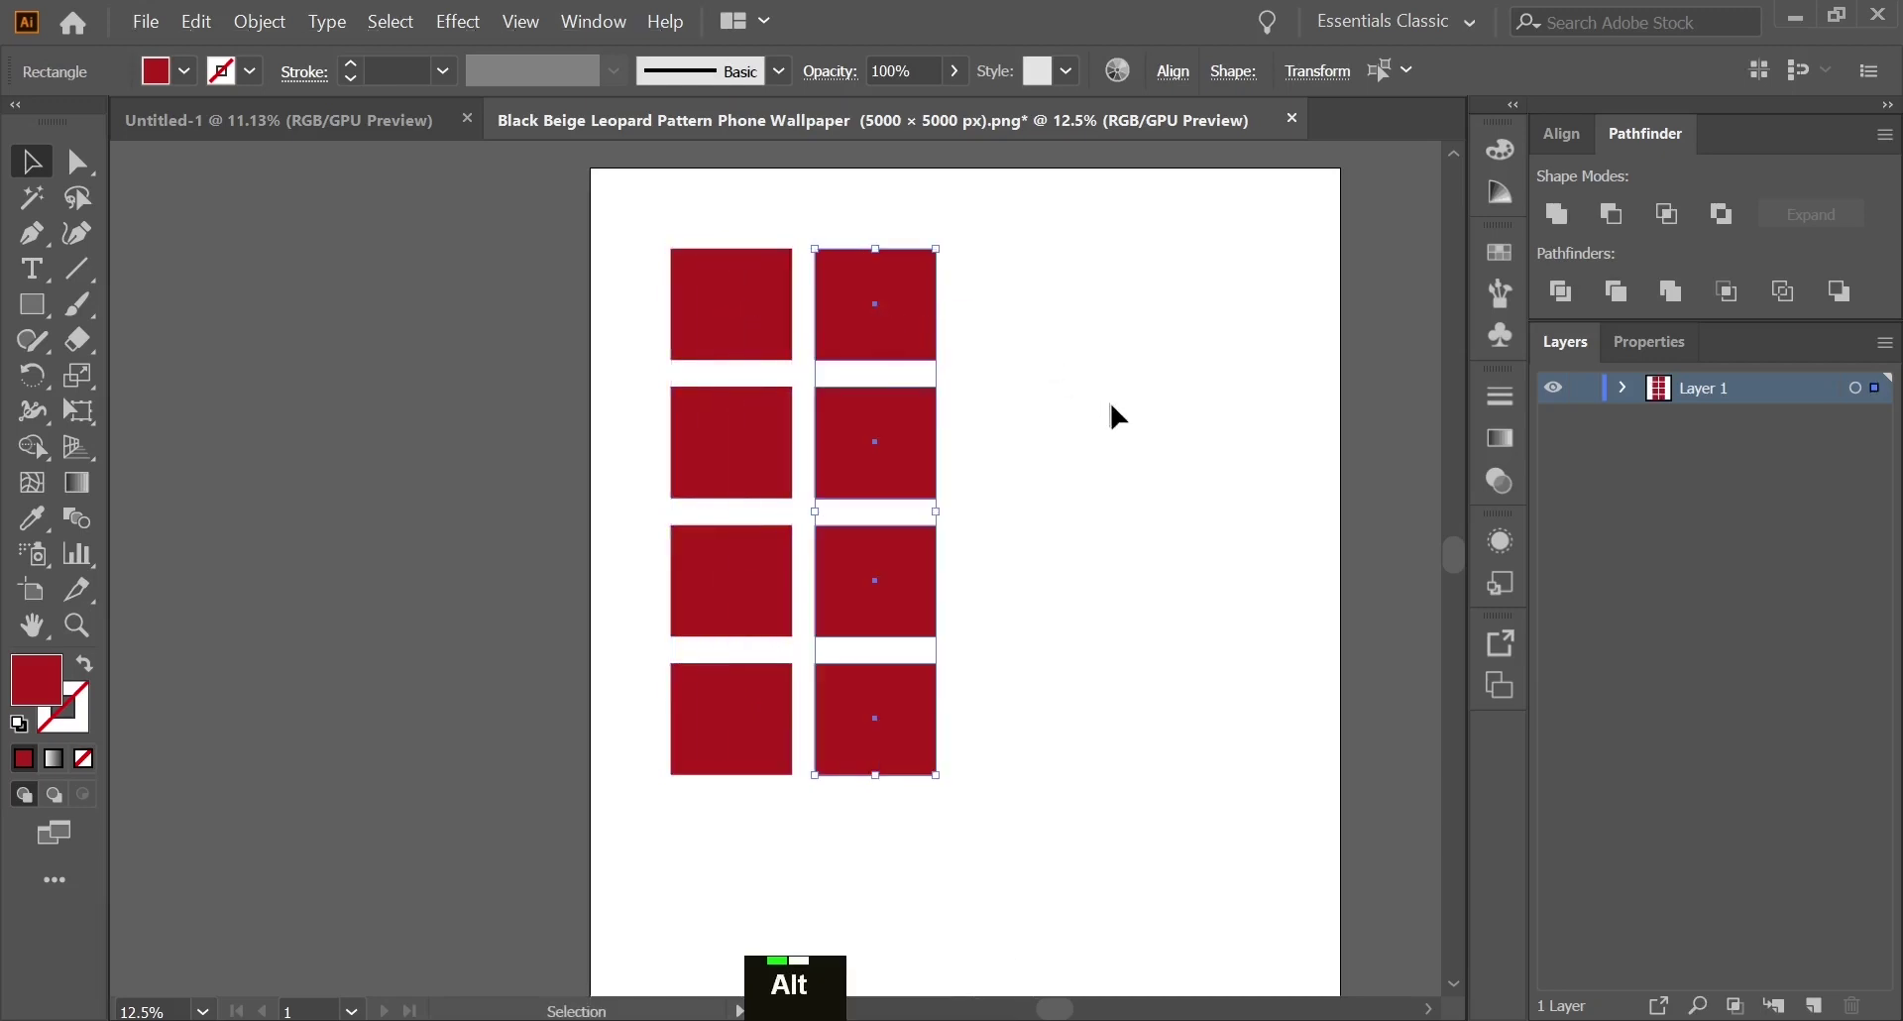
pyautogui.press('ctrl+d')
pyautogui.press('ctrl+d')
pyautogui.press('ctrl+d')
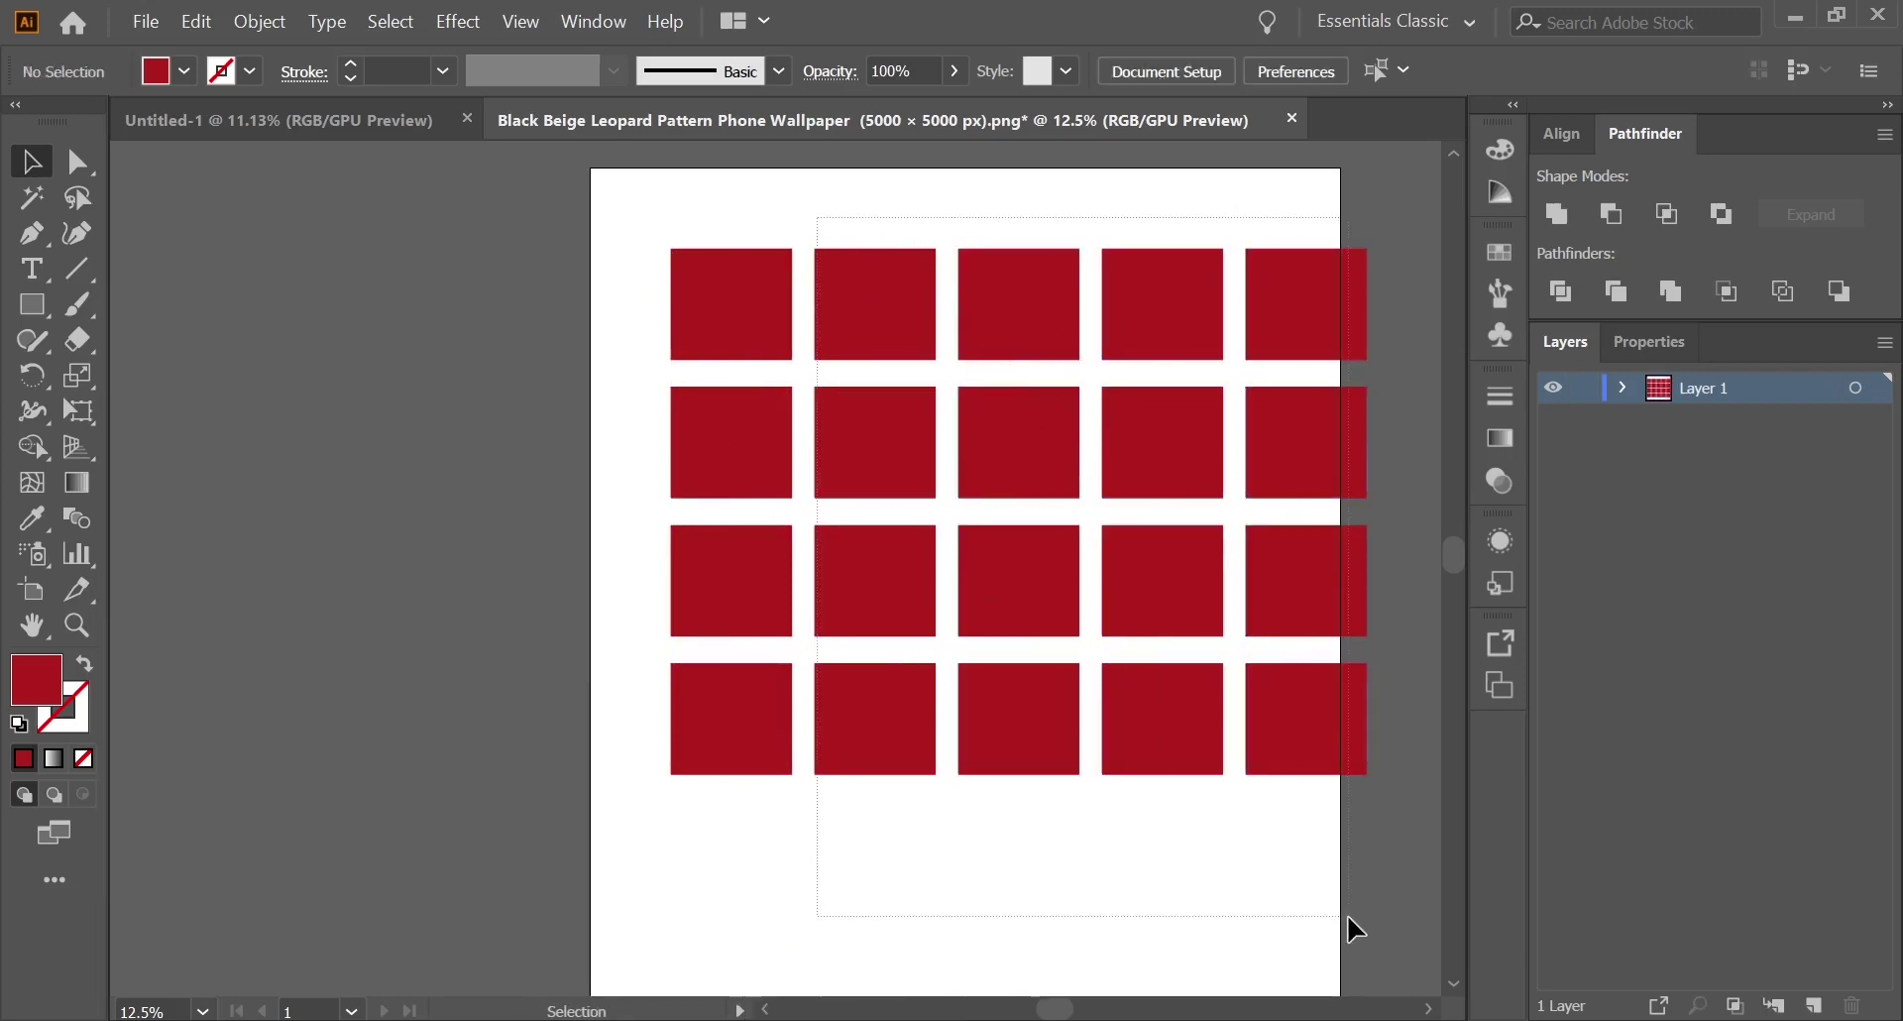
# Remove the extra columns, keeping two columns of four squares grouped together
pyautogui.press('Delete')
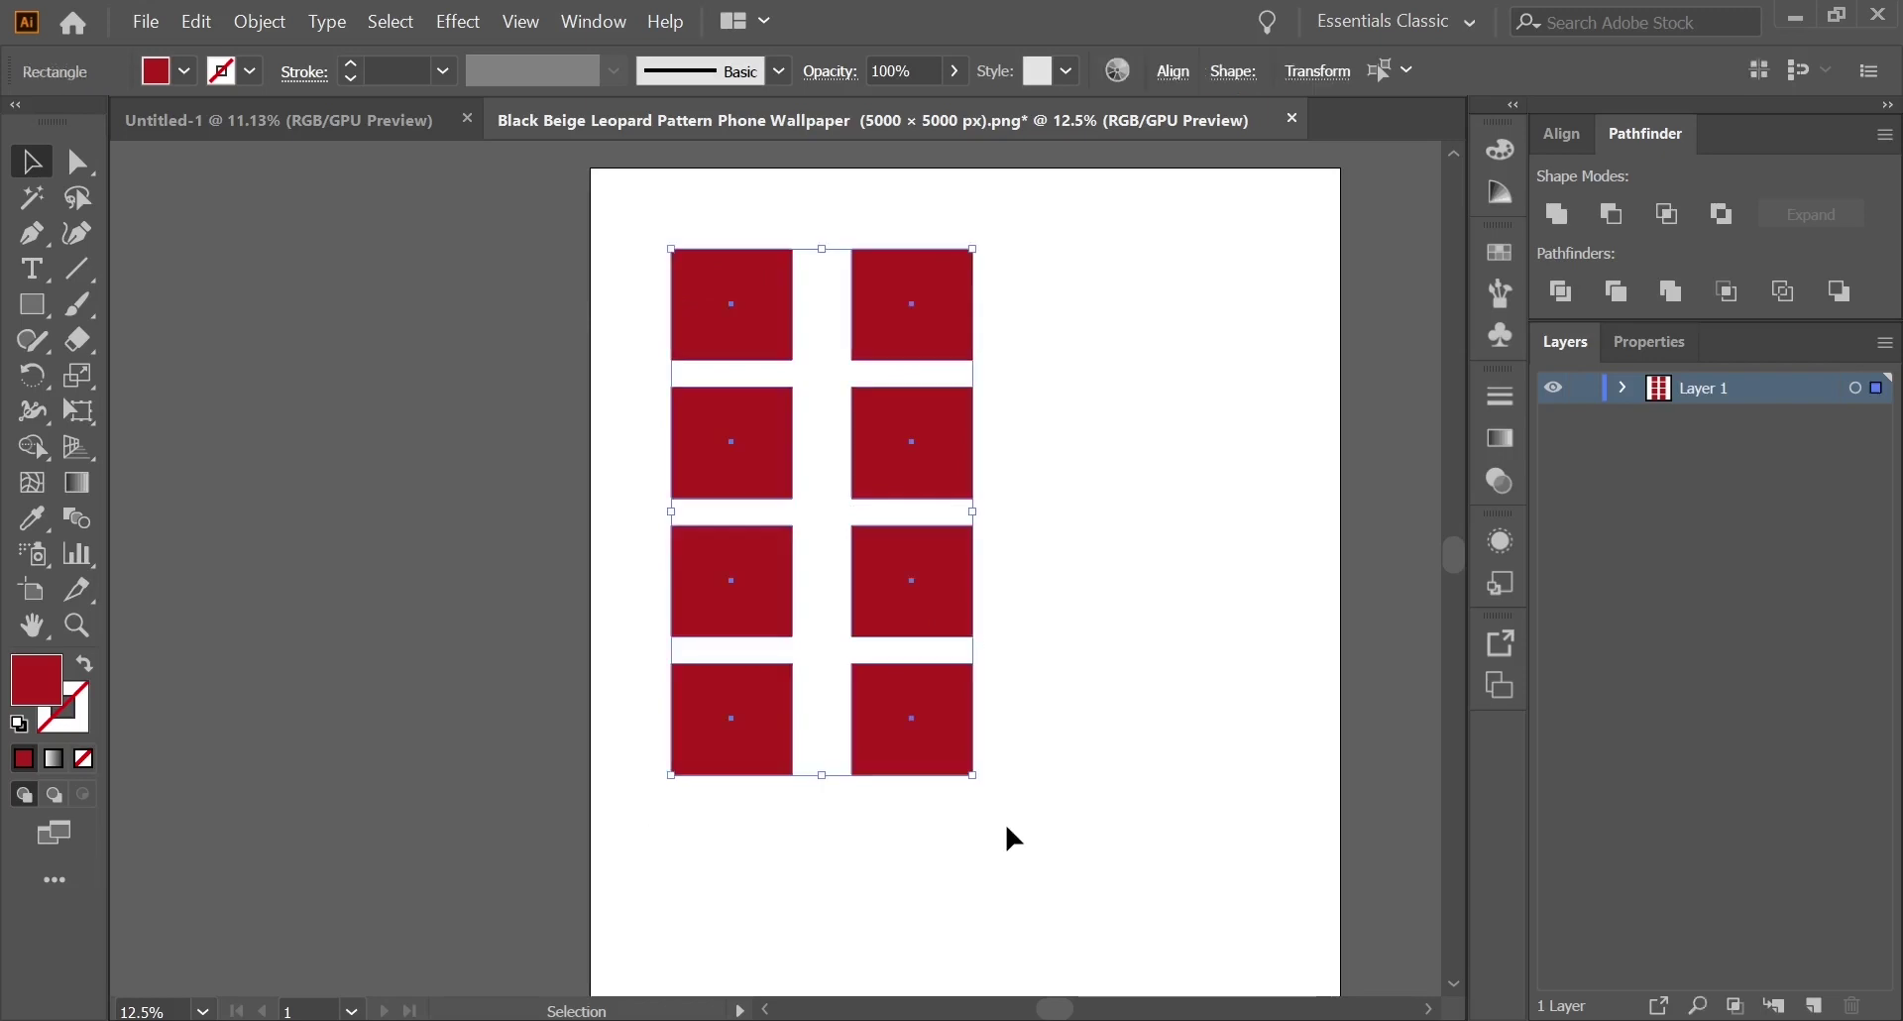
pyautogui.press('ctrl+g')
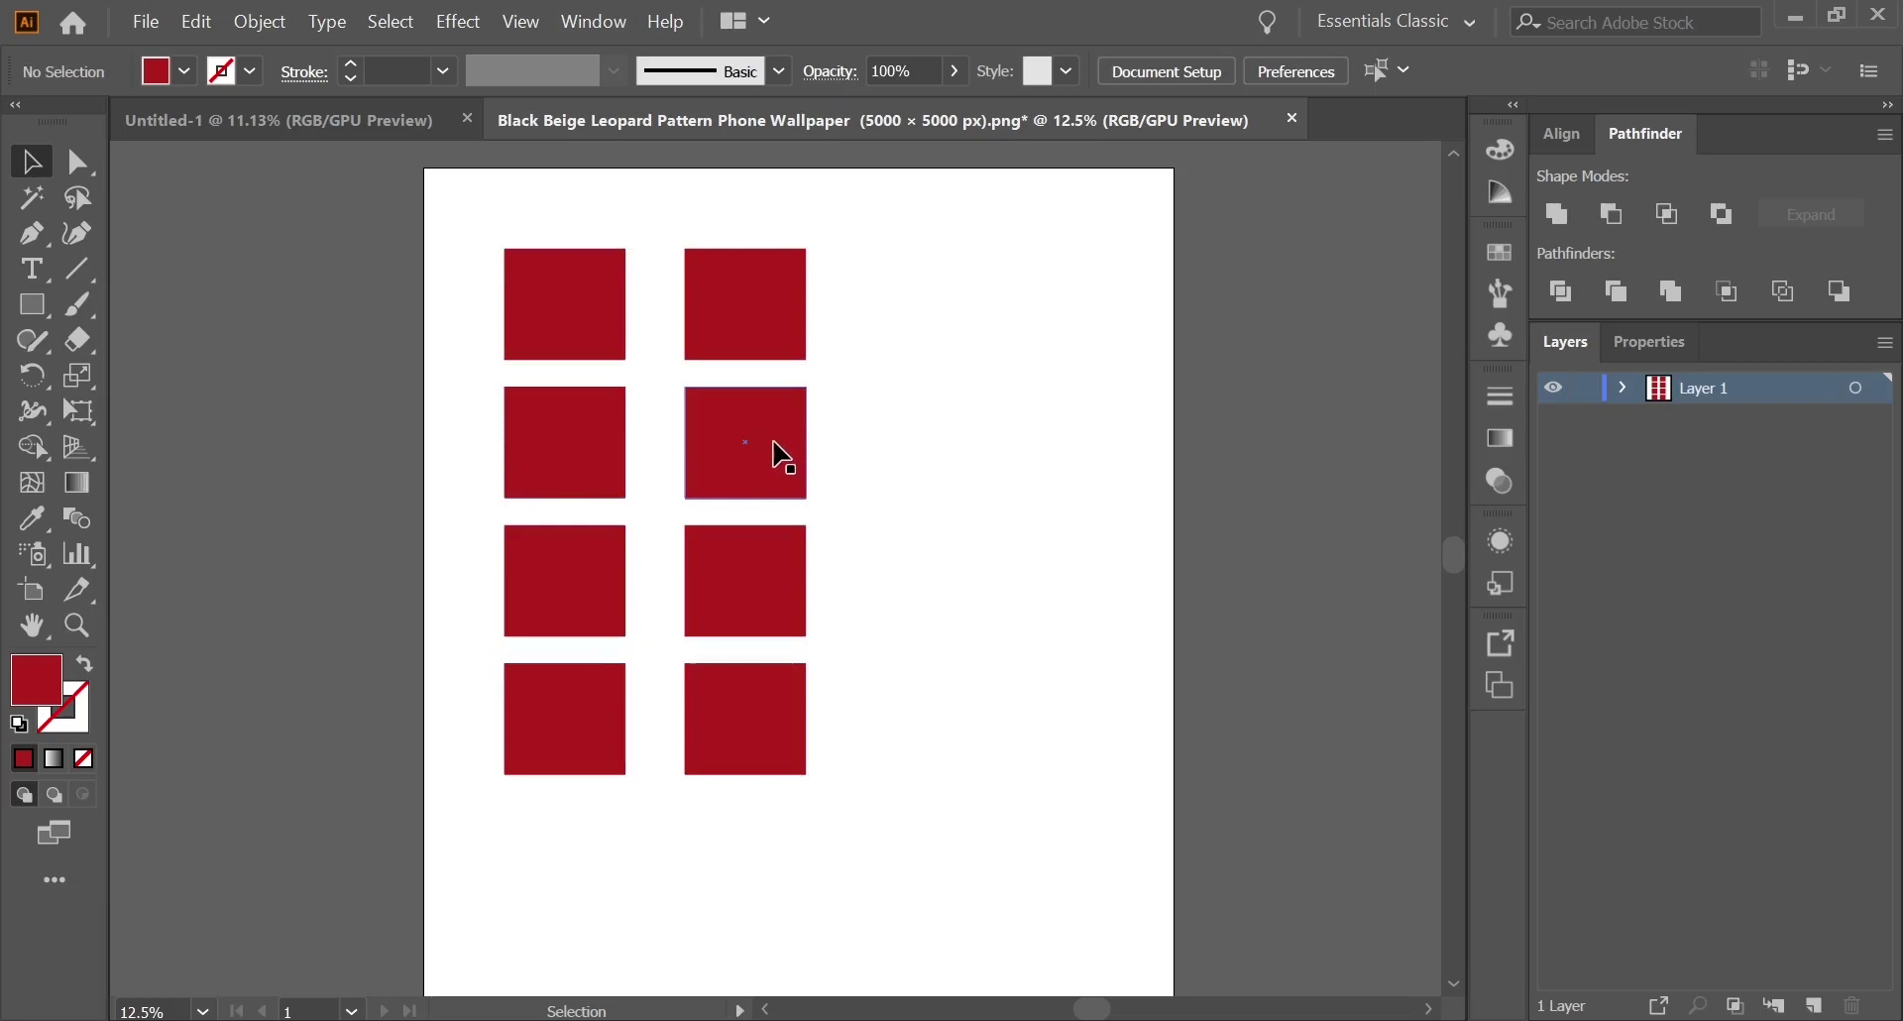
# Fill the second-row square of the right column green via the Fill swatch
pyautogui.rightClick(90, 169)
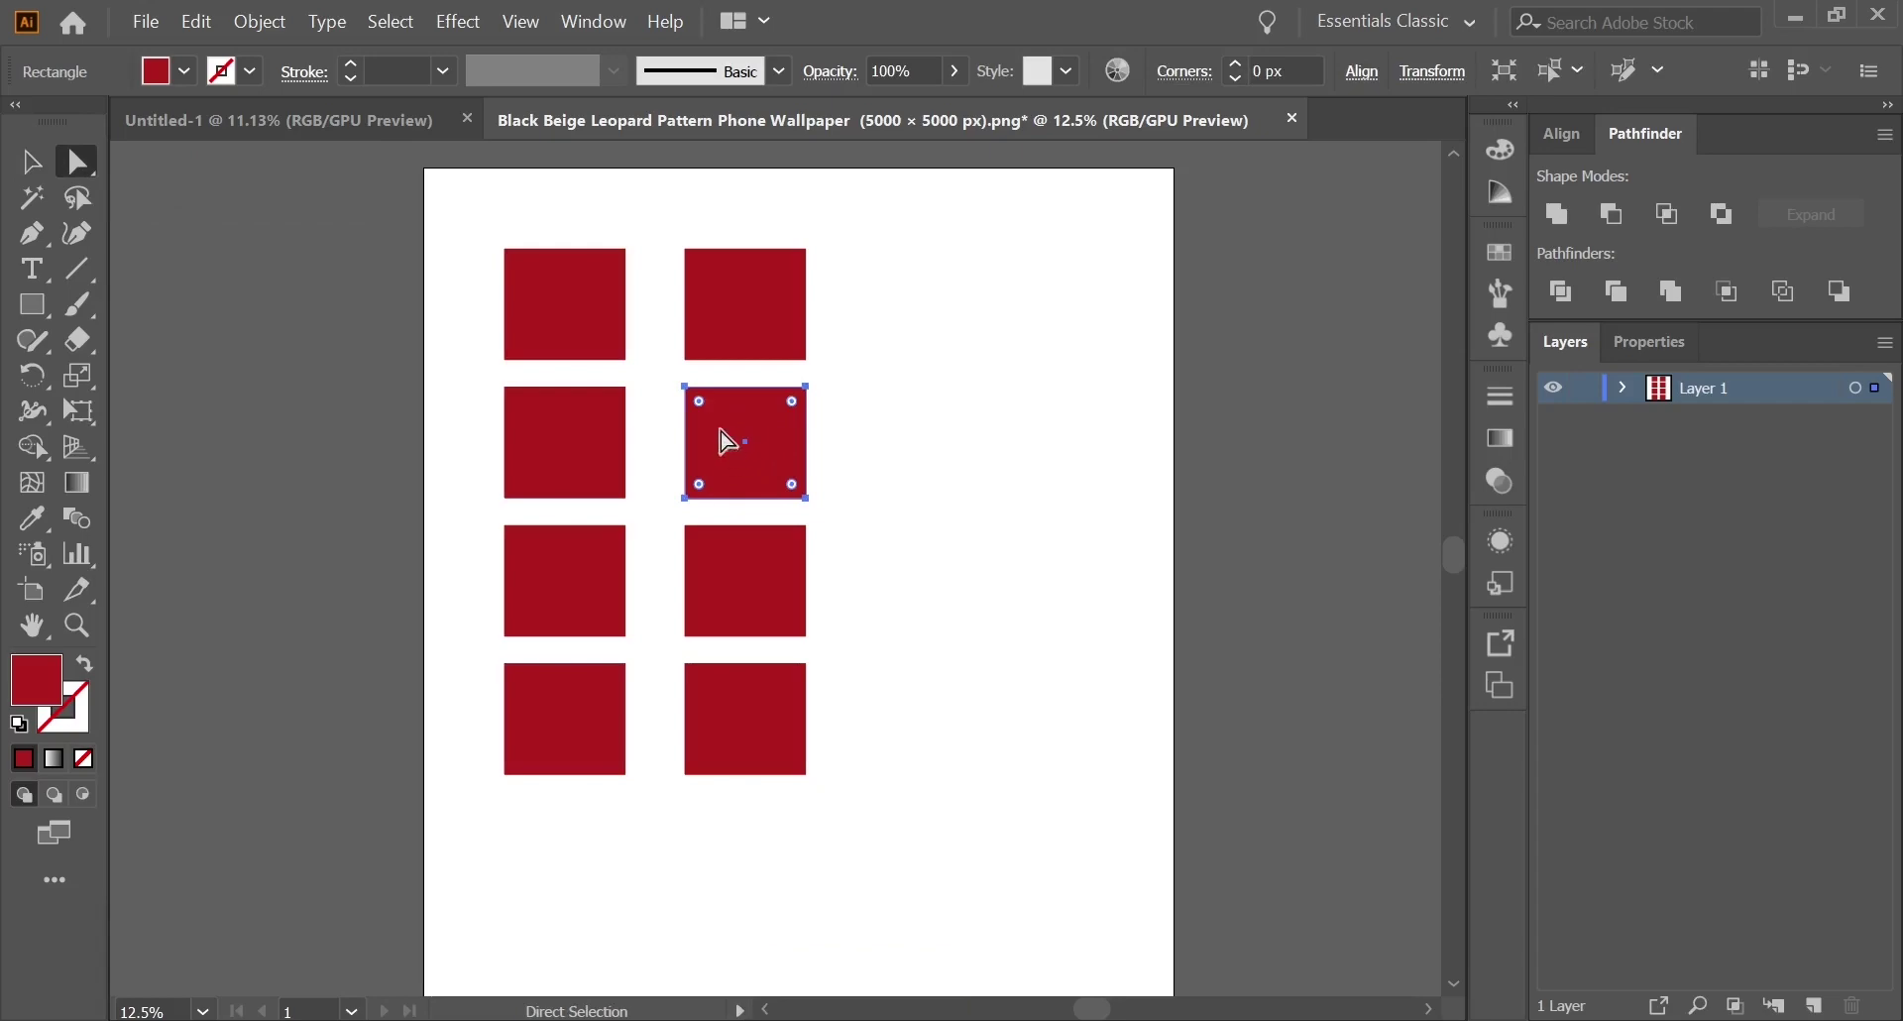
pyautogui.doubleClick(43, 694)
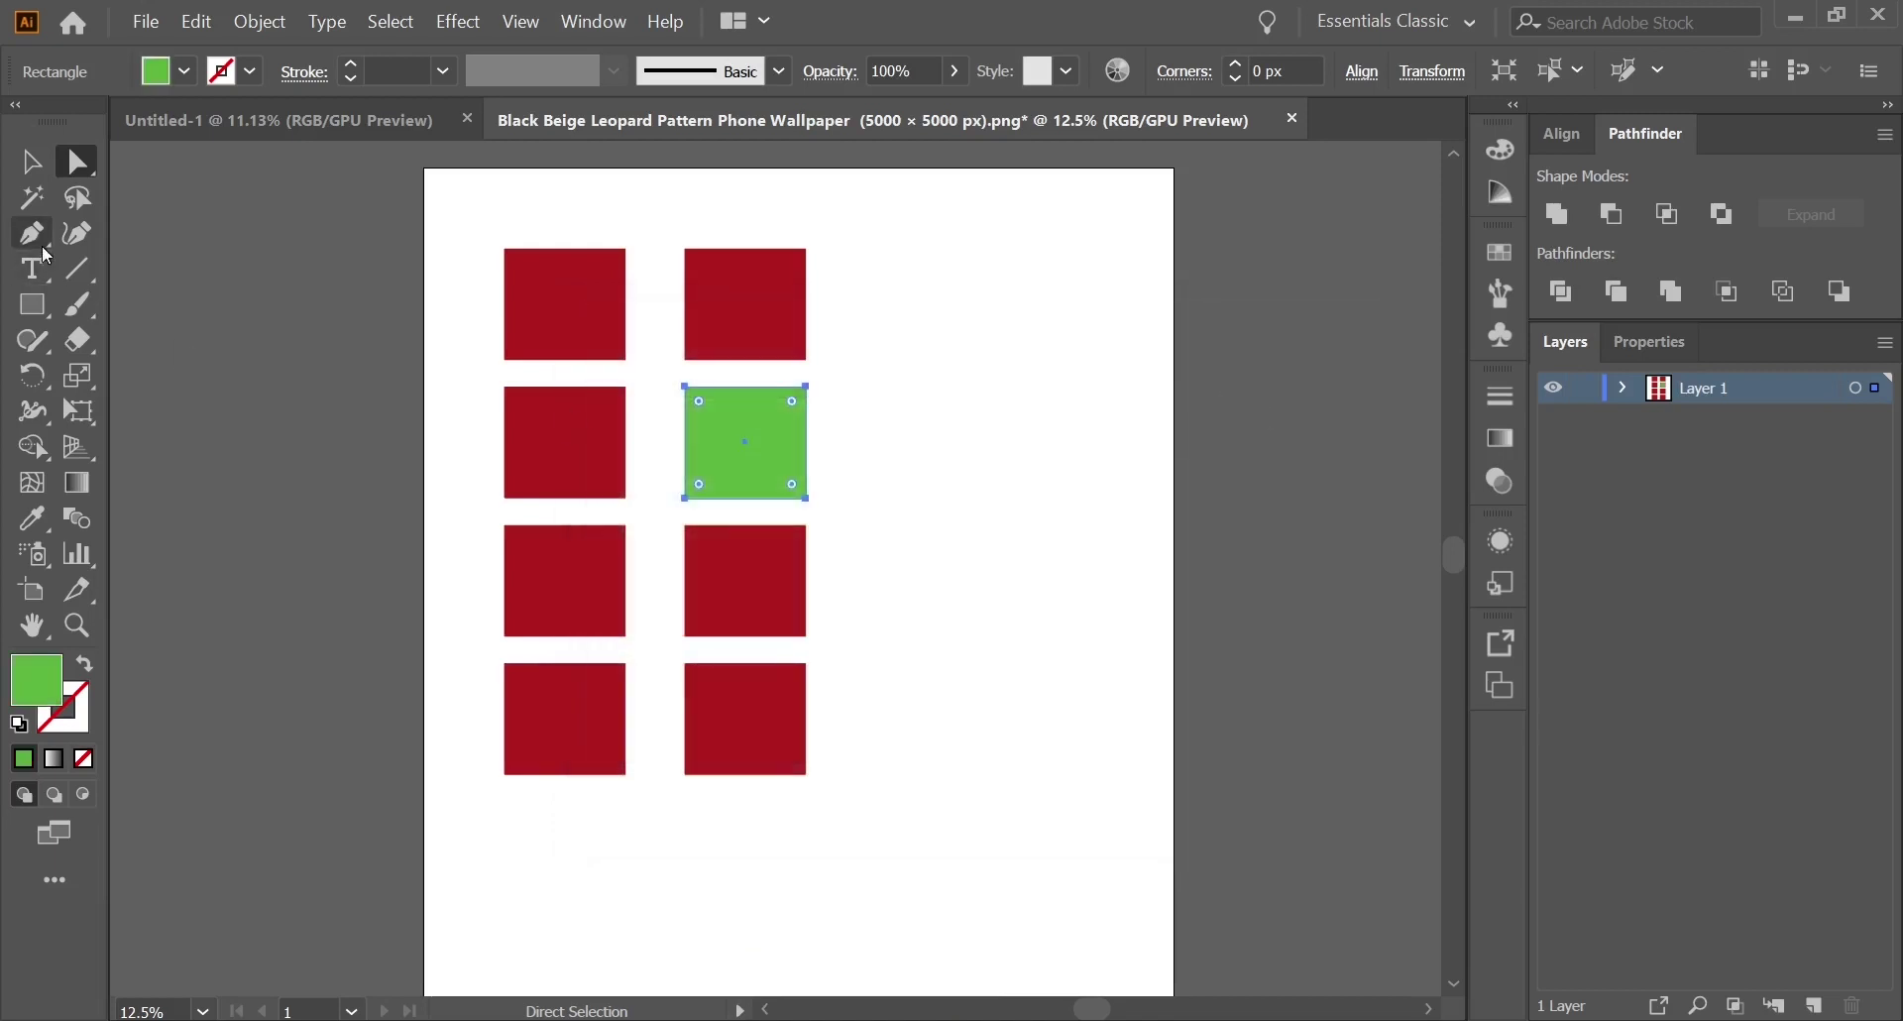
pyautogui.doubleClick(929, 520)
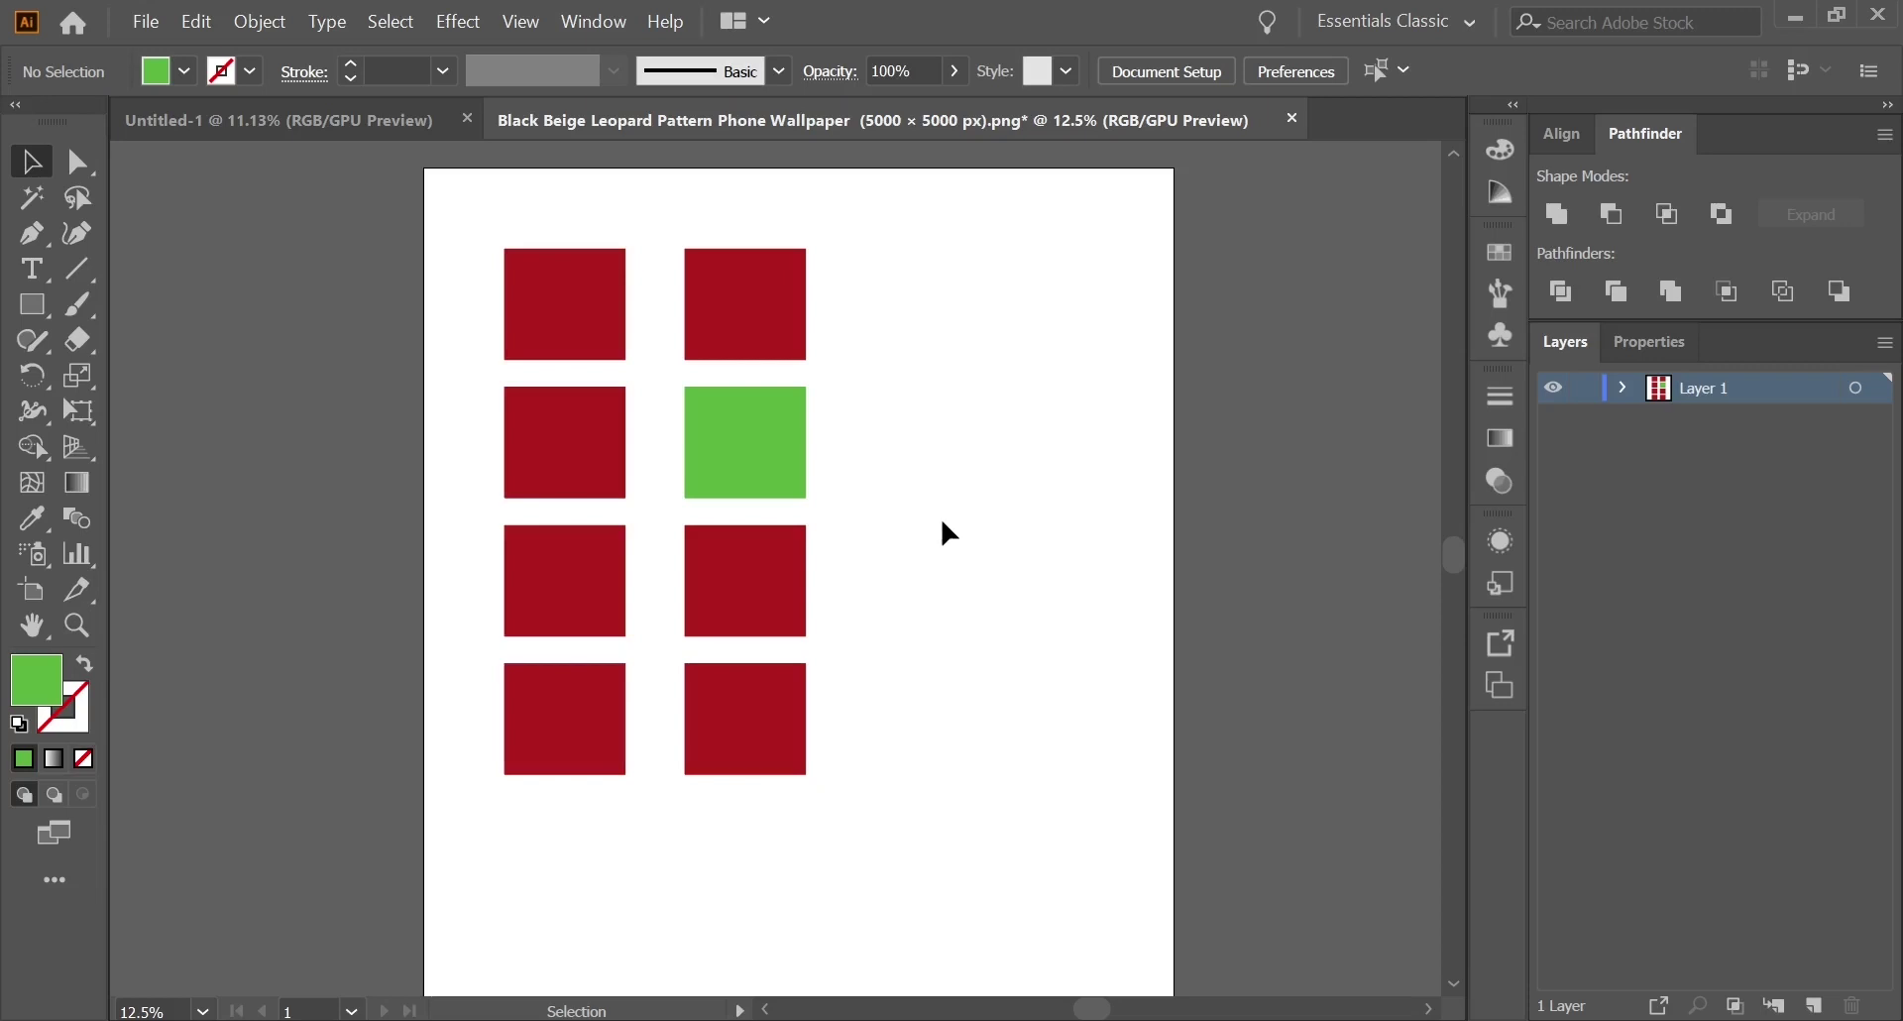
# Scroll the view to bring the two-column grid toward the artboard centre
pyautogui.scroll(-3)
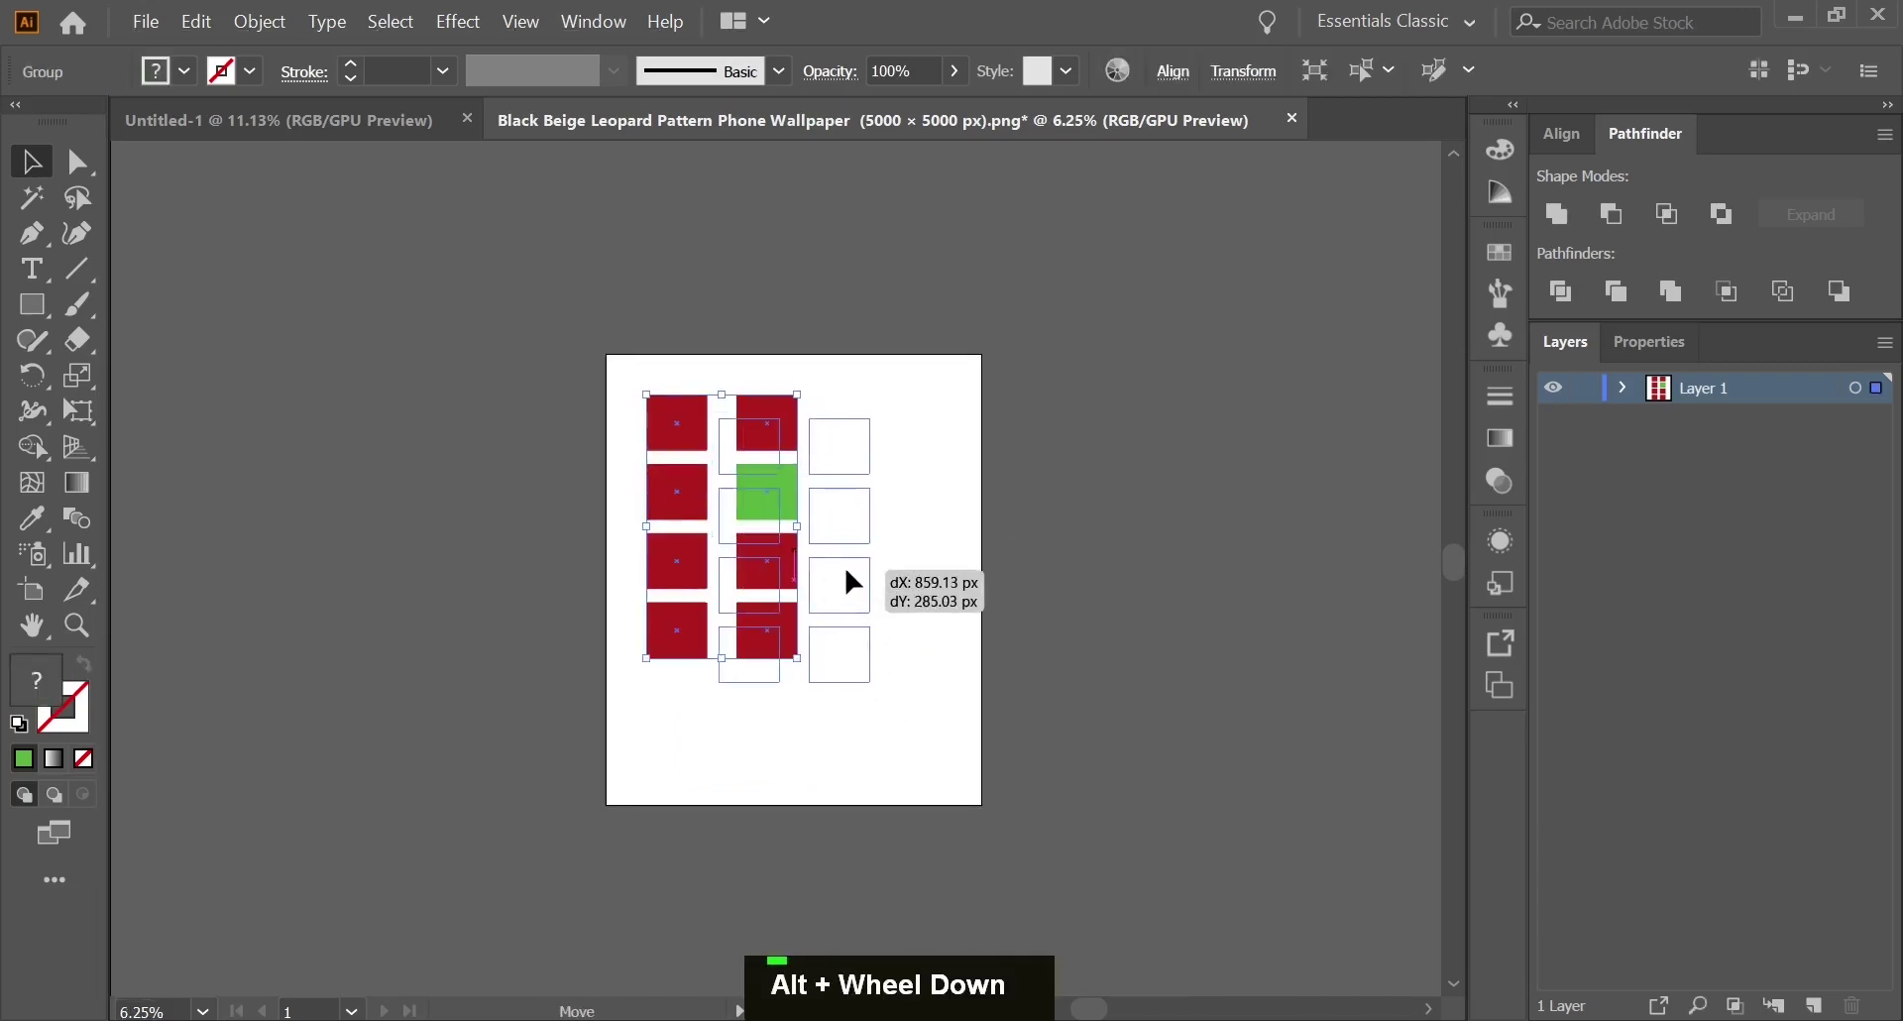
pyautogui.scroll(-3)
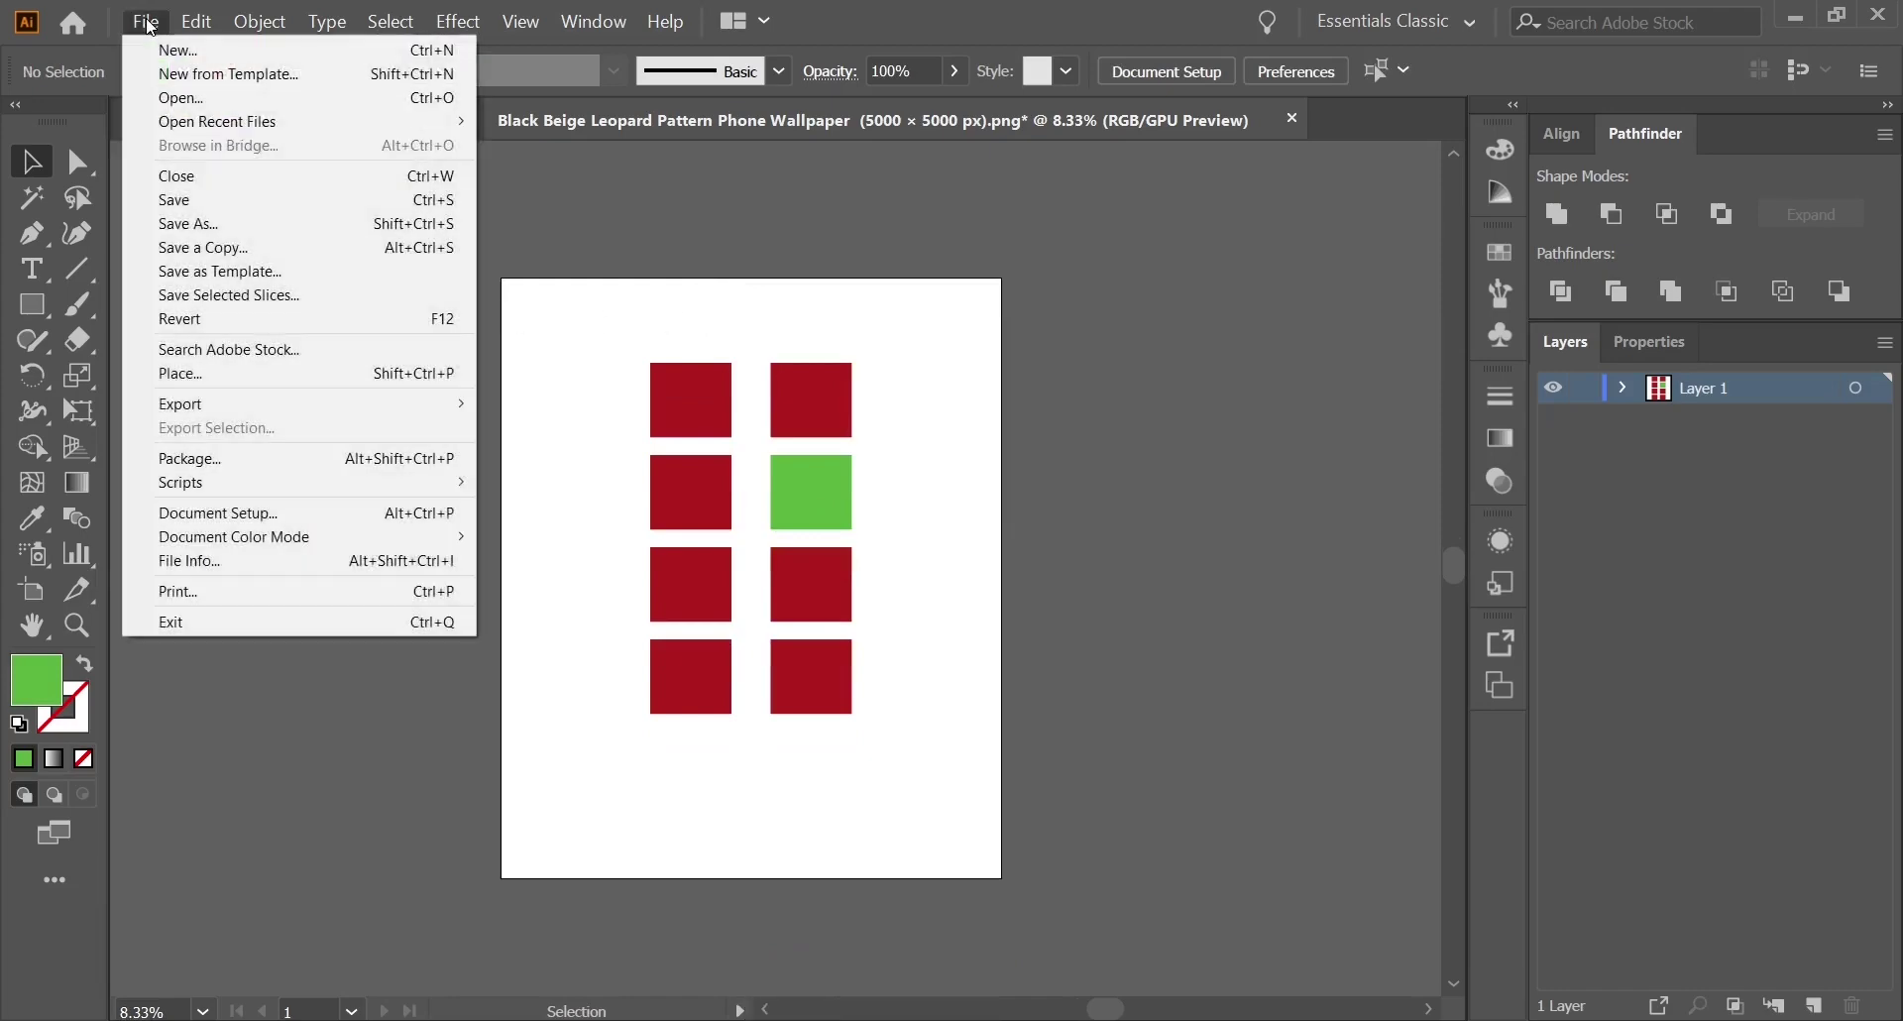